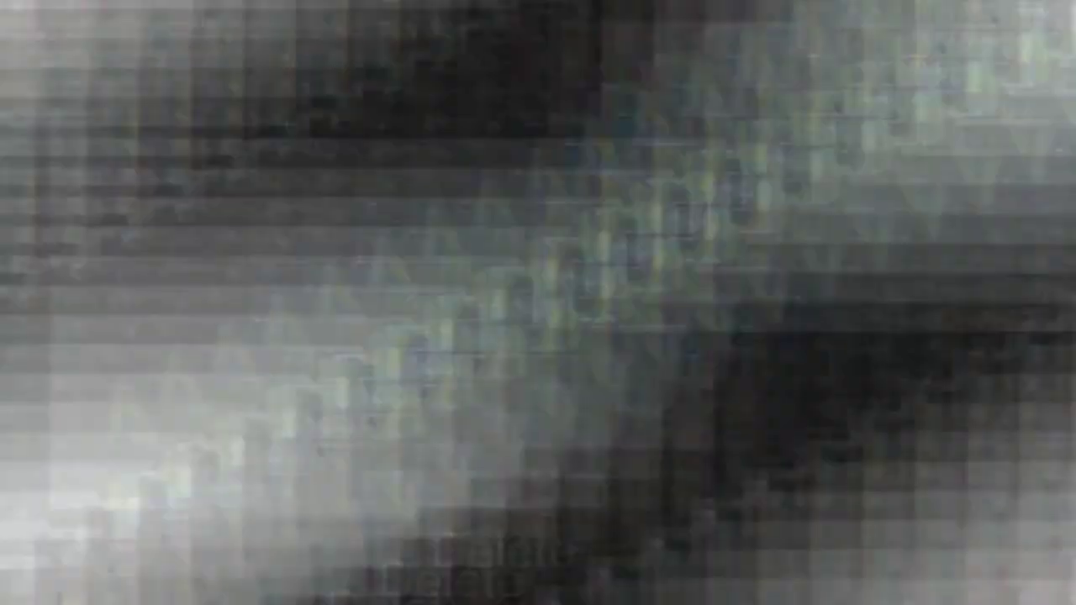
Step: Draw a tall, narrow vertical ellipse on the blank page with the Ellipse tool
click(13, 286)
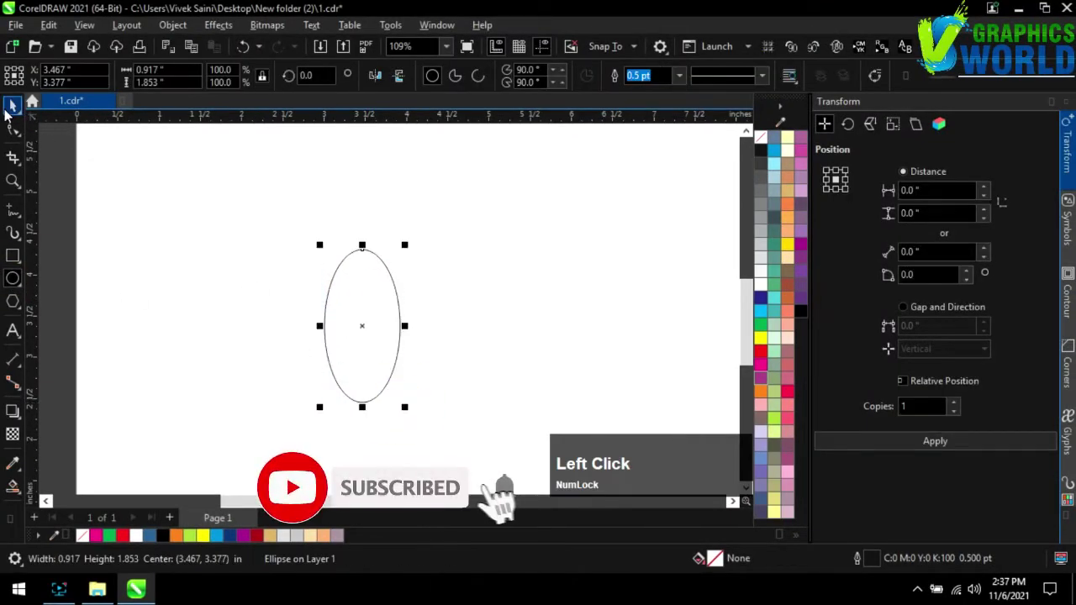
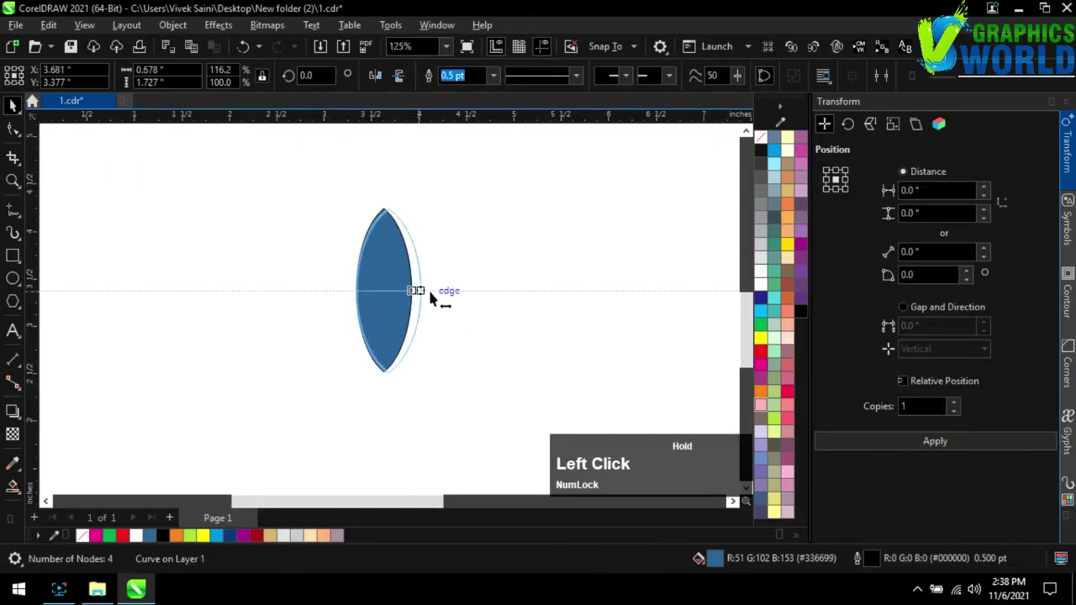
Step: Duplicate the pointed blue petal twice to build the nested petals sharing one base tip
scroll(up, 3)
click(861, 447)
key(ctrl+d)
key(ctrl+d)
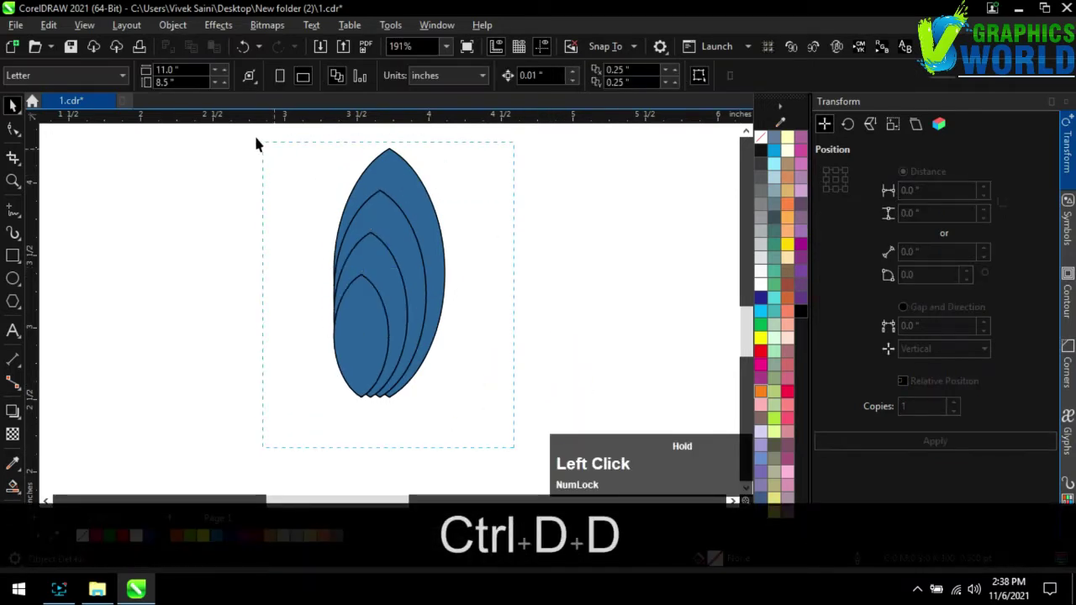
Step: Give all four petals 38% uniform transparency with Multiply blending
key(b)
click(525, 294)
scroll(down, 3)
click(326, 182)
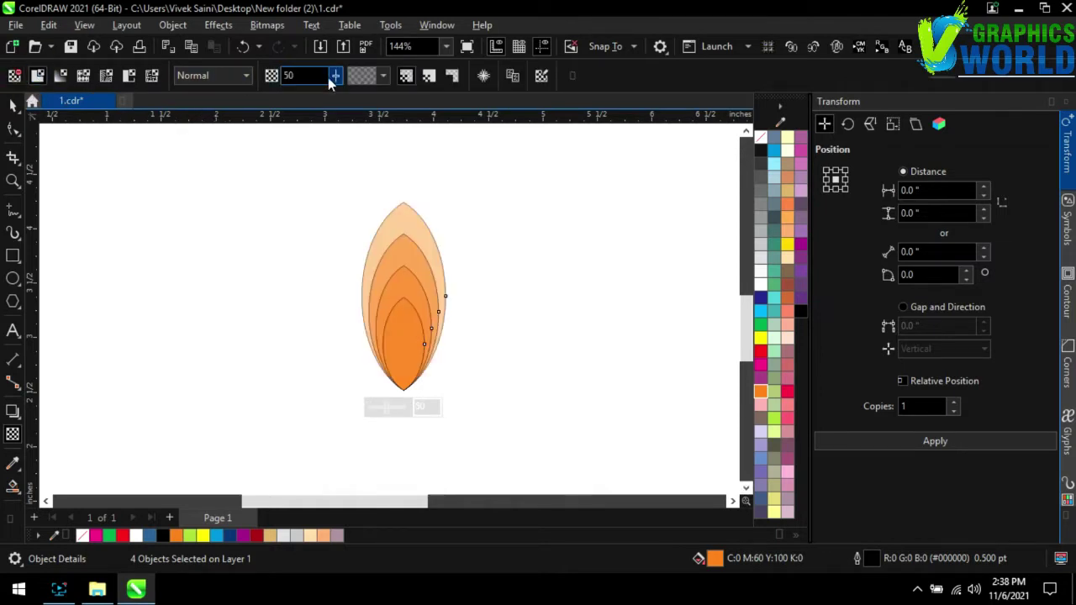
click(334, 82)
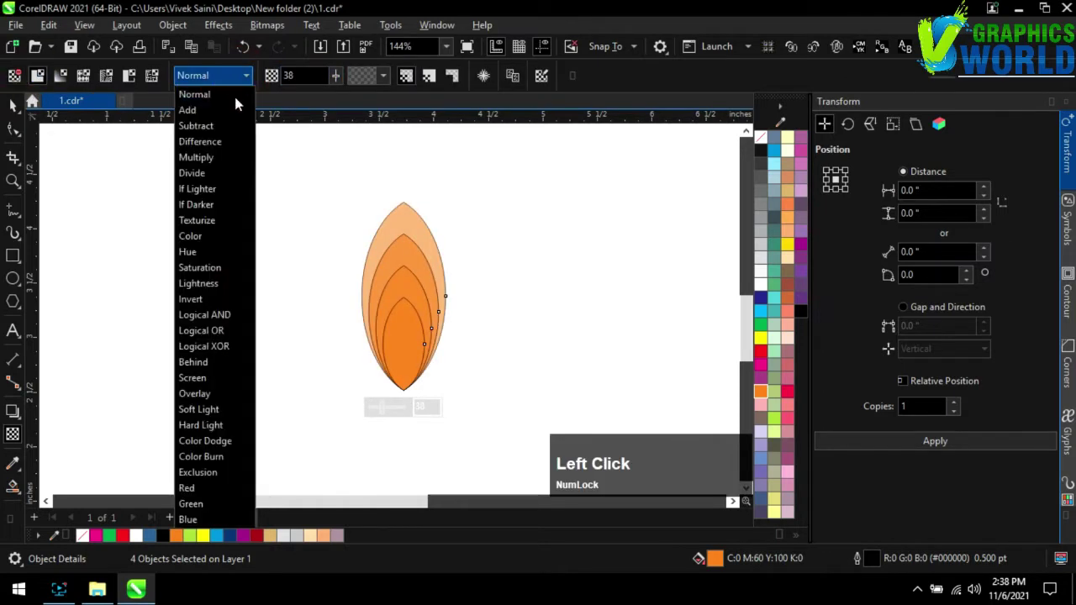
Step: Remove the petals' outlines and deselect to check the translucent flame shape
right_click(761, 145)
click(17, 116)
scroll(down, 3)
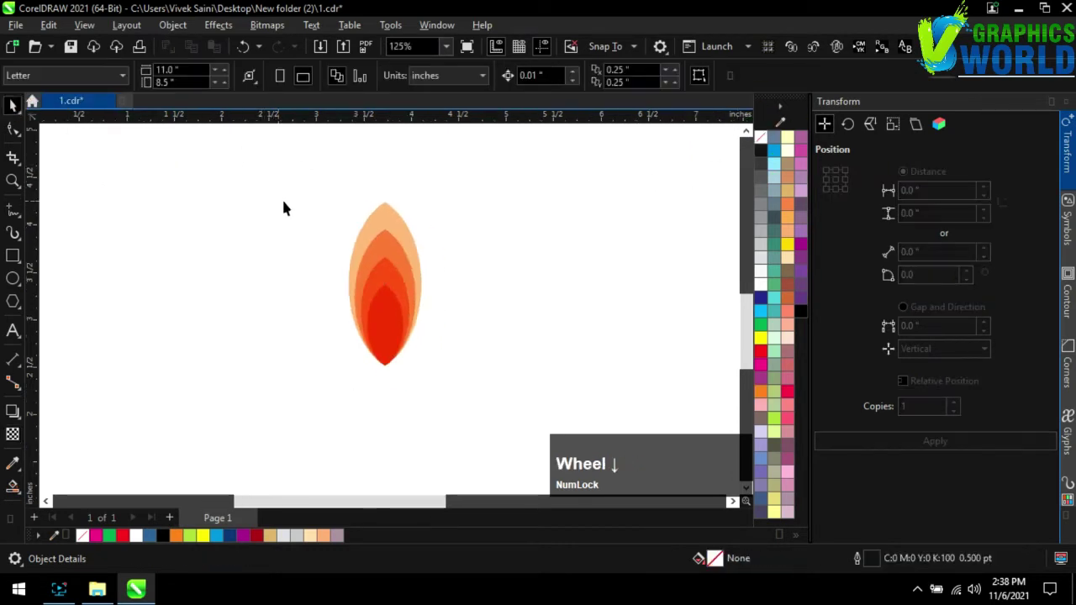
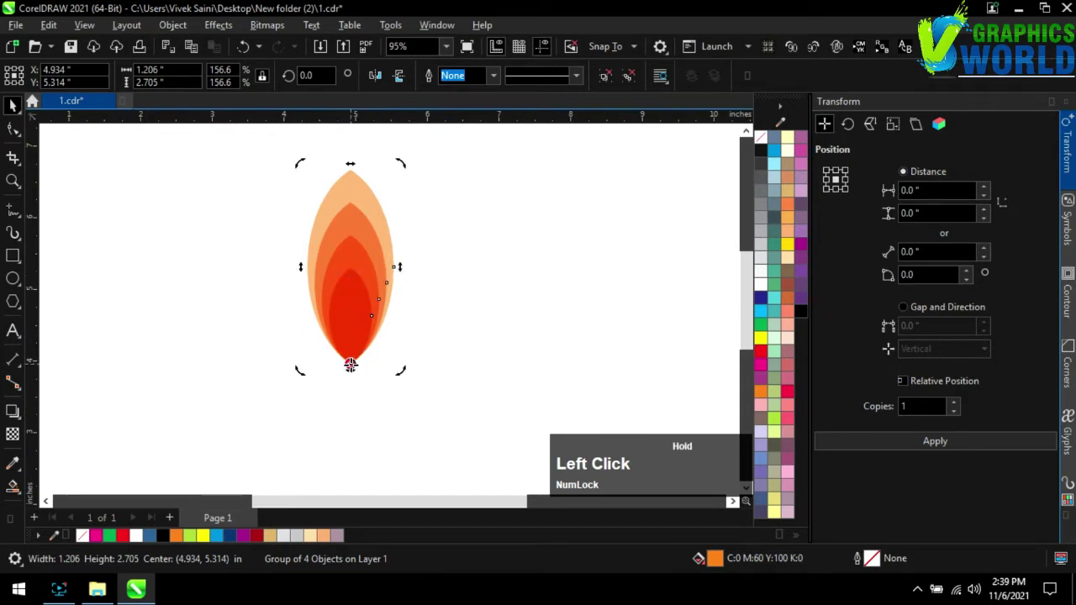
Step: Move the rotation centre to the petal tip and duplicate rotated copies of the group
scroll(up, 3)
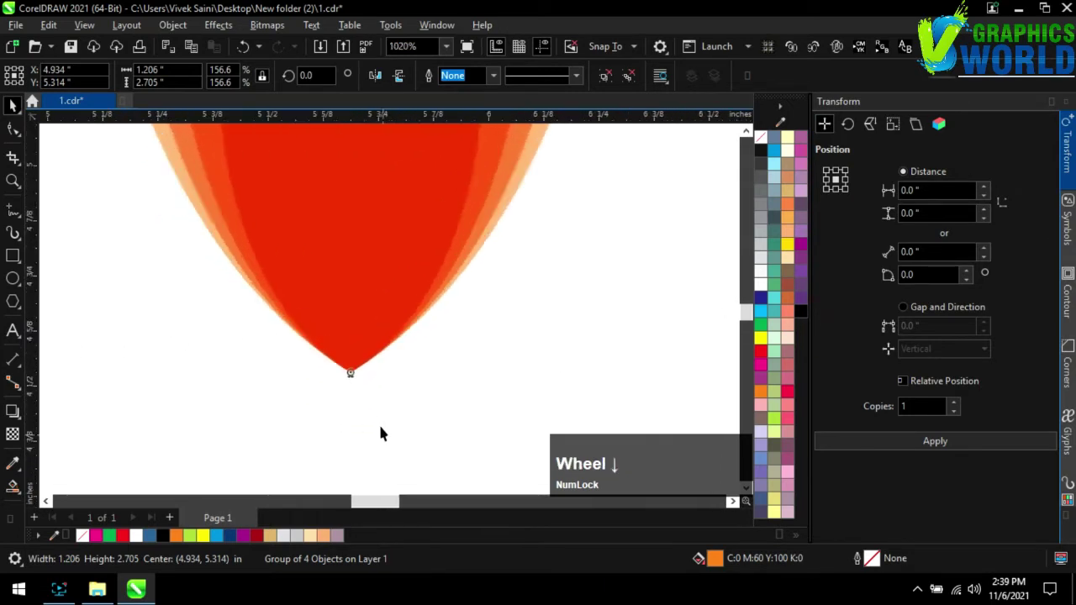
scroll(down, 3)
click(859, 454)
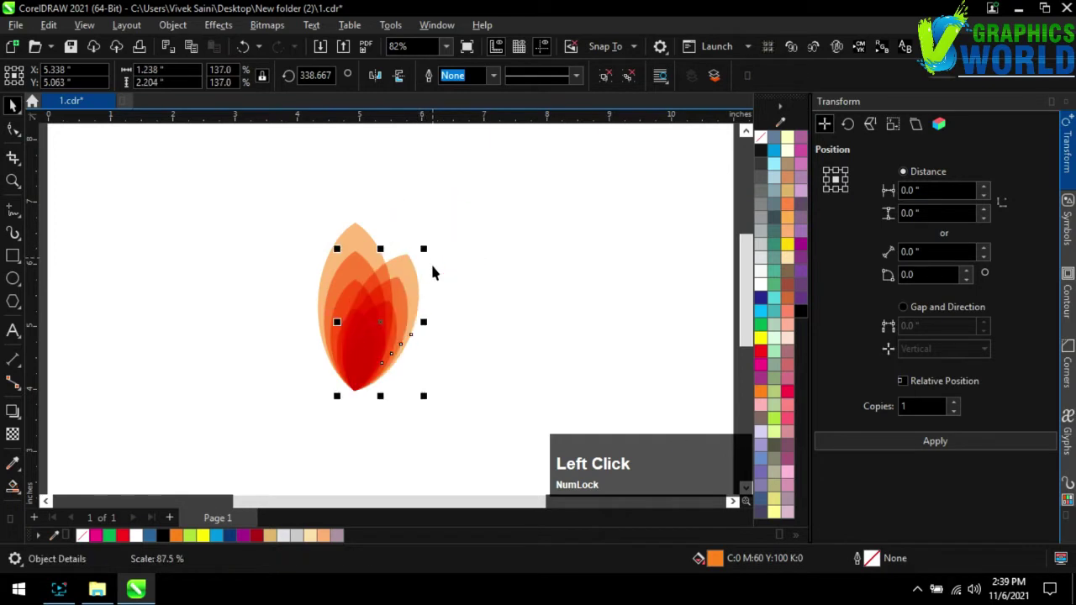
click(410, 260)
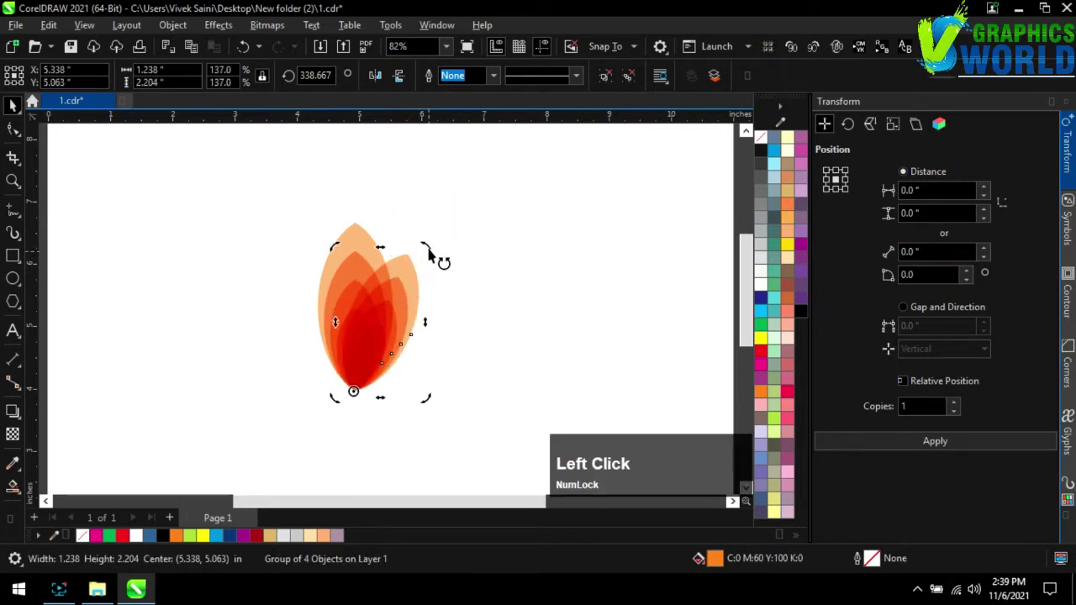
key(ctrl+d)
key(ctrl+d)
Step: Mirror the copied petal groups to complete the symmetric lotus and deselect to view it
click(539, 332)
scroll(up, 3)
click(514, 382)
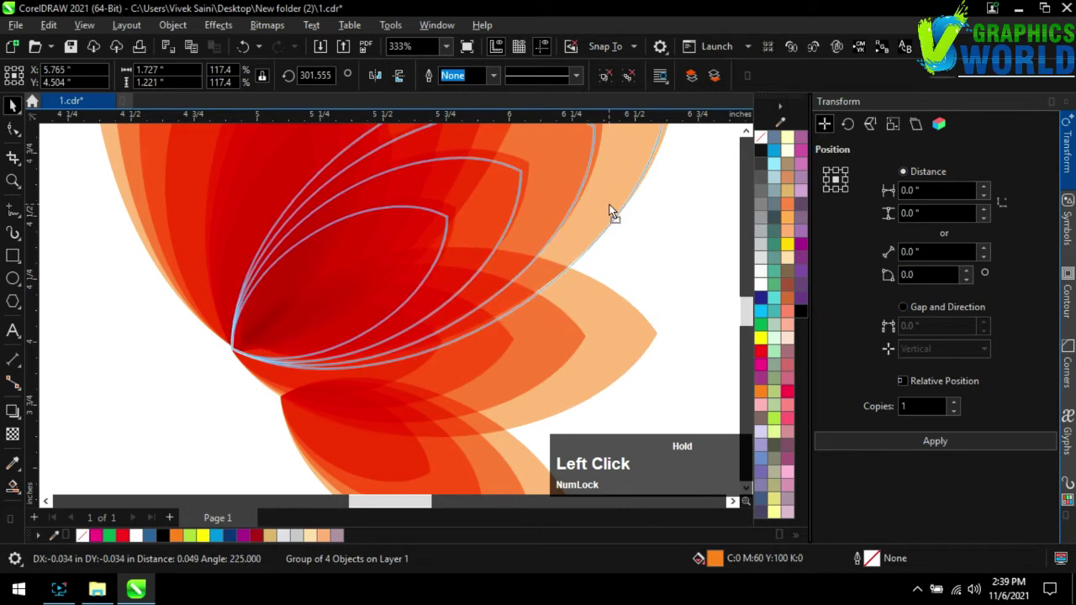
scroll(down, 3)
click(598, 397)
scroll(up, 3)
click(538, 350)
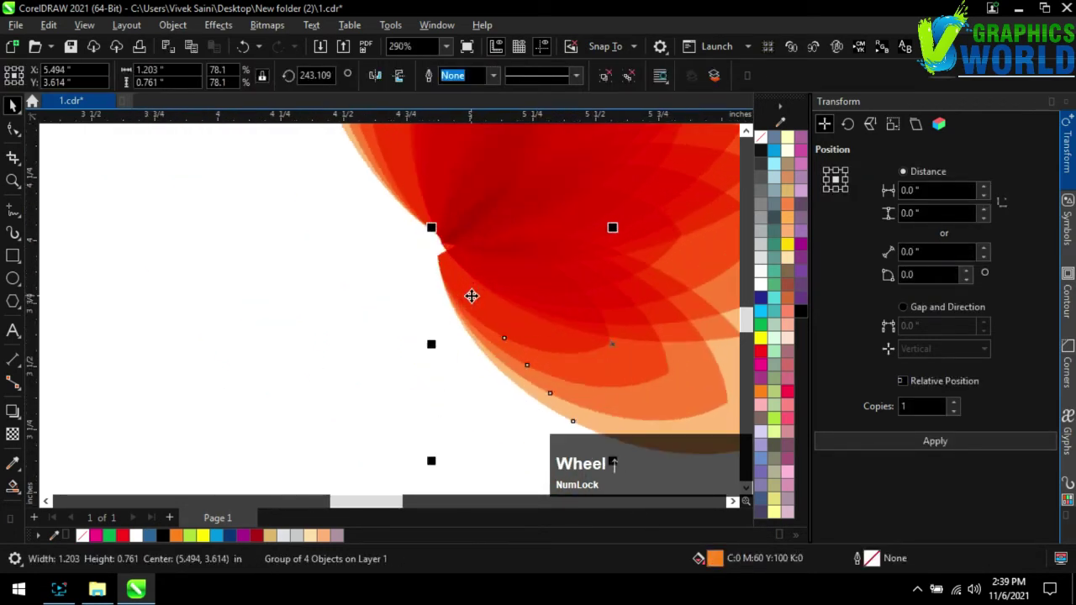
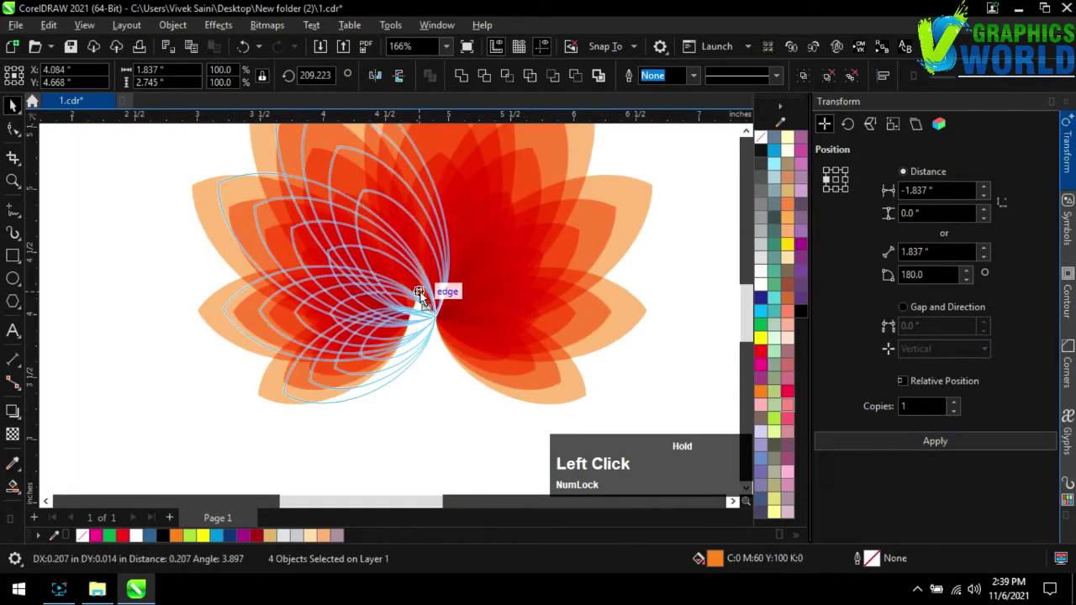
scroll(down, 3)
click(530, 355)
scroll(up, 3)
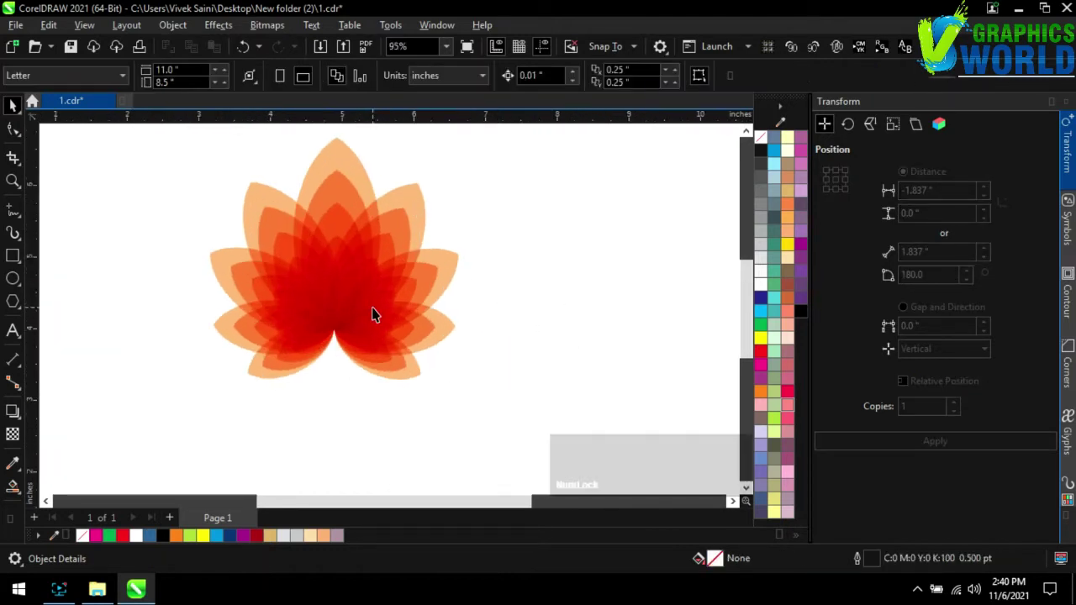
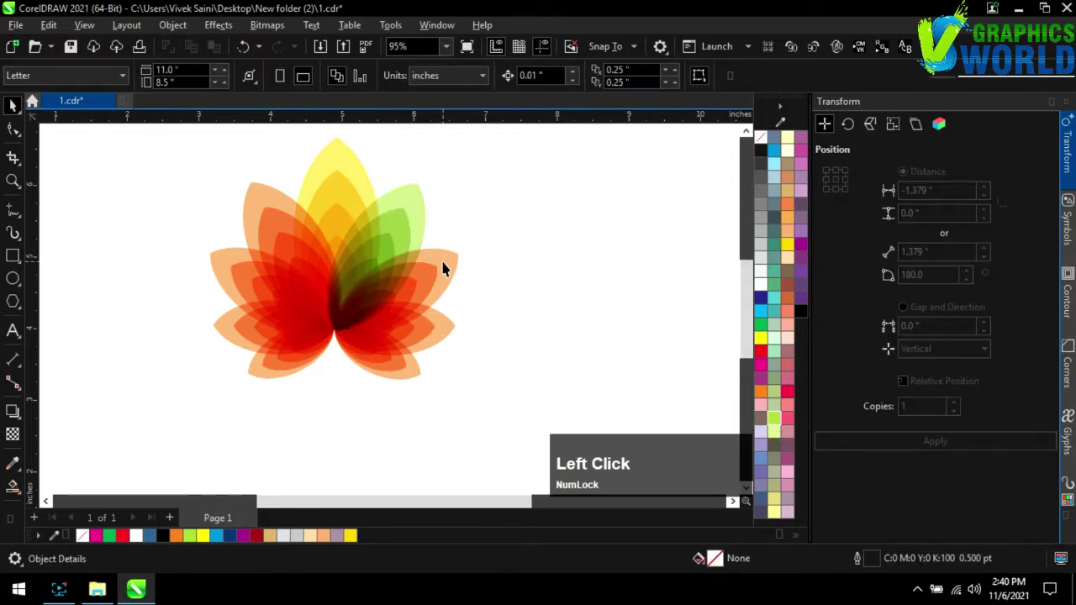
Step: Colour the right and bottom petal groups purple and a pinkish red
click(436, 265)
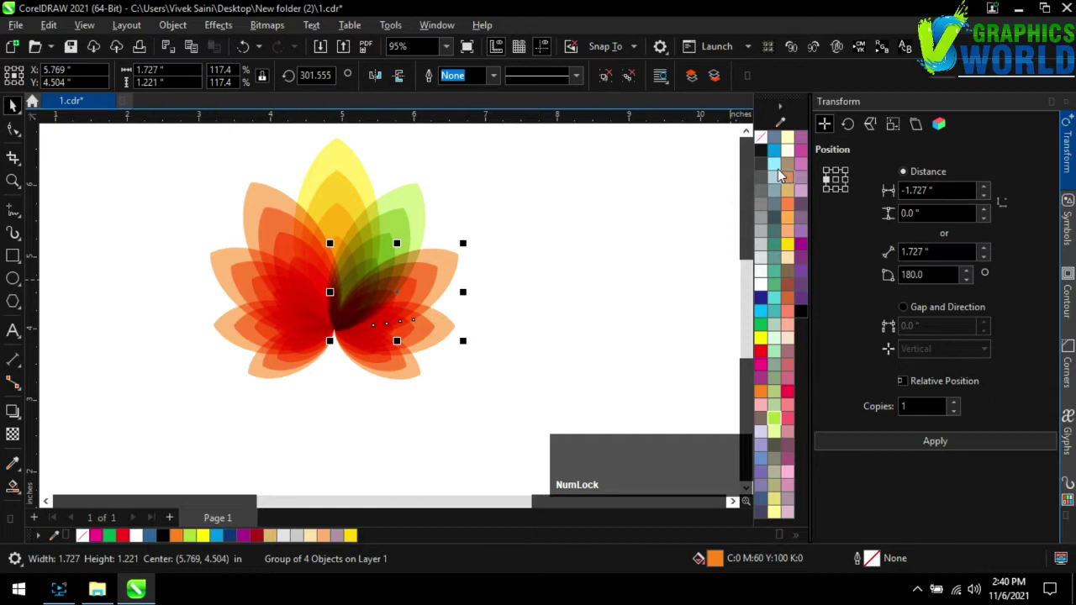
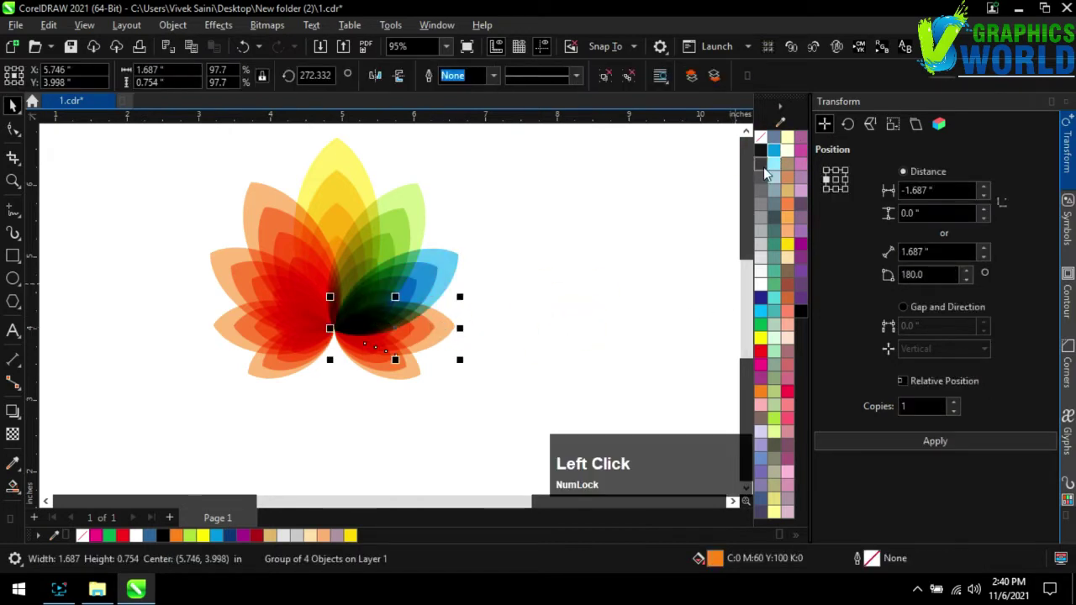
click(779, 159)
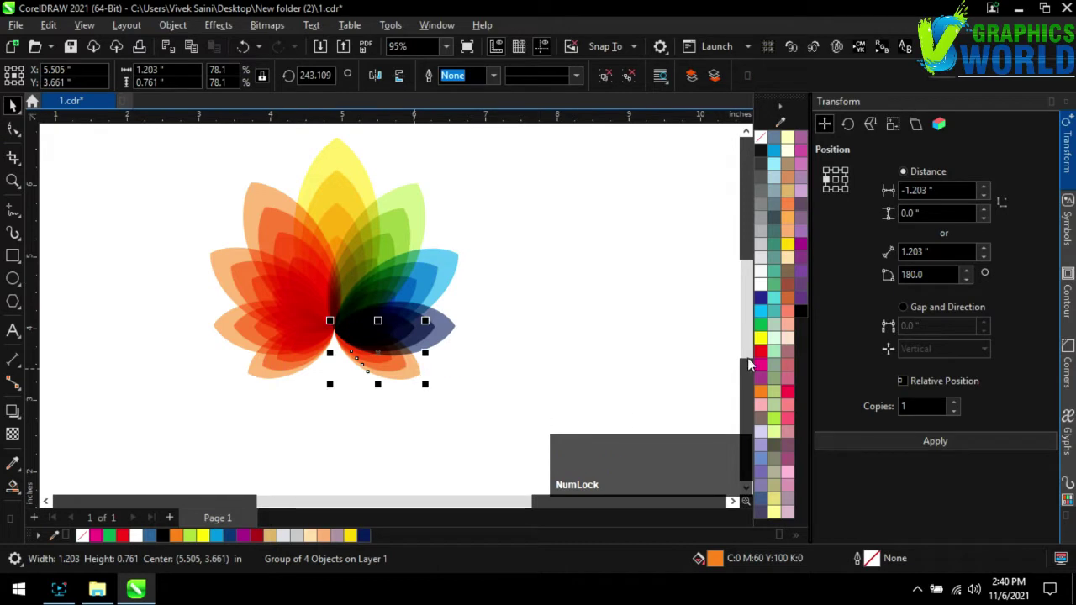
click(803, 251)
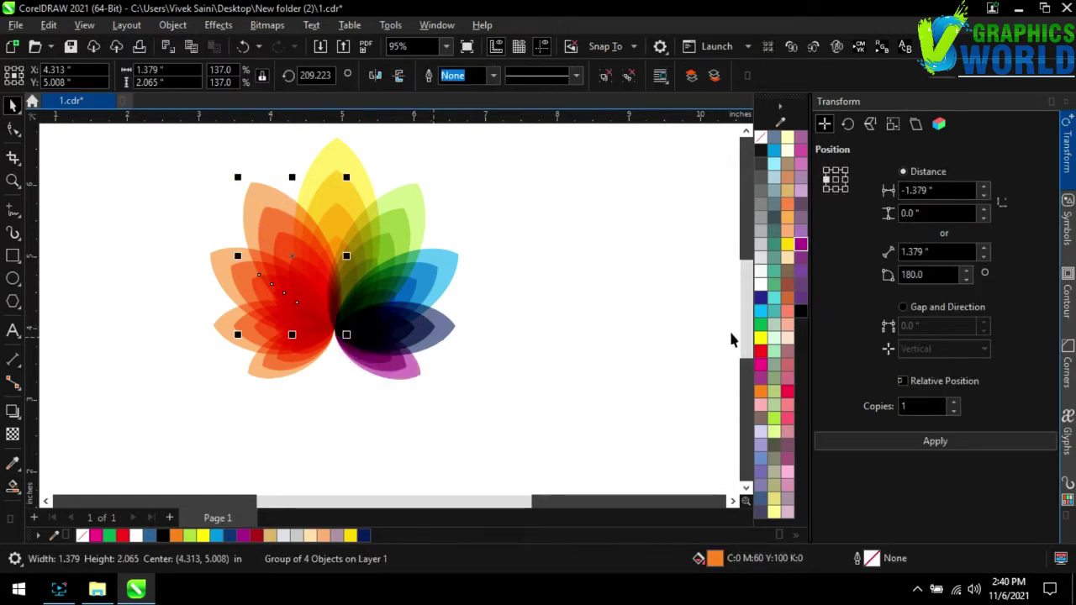
click(765, 361)
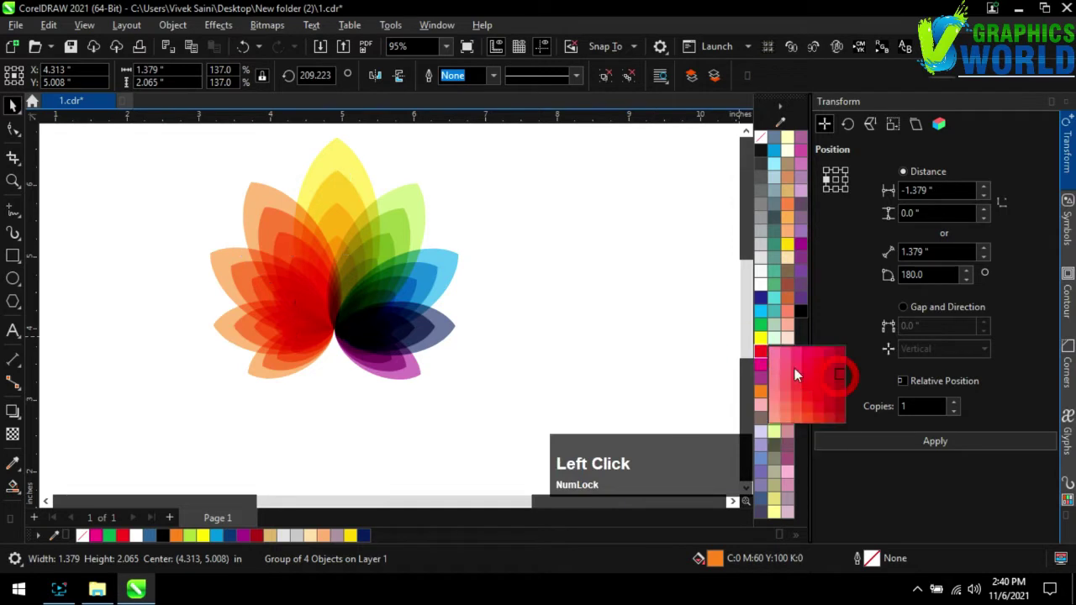
click(768, 362)
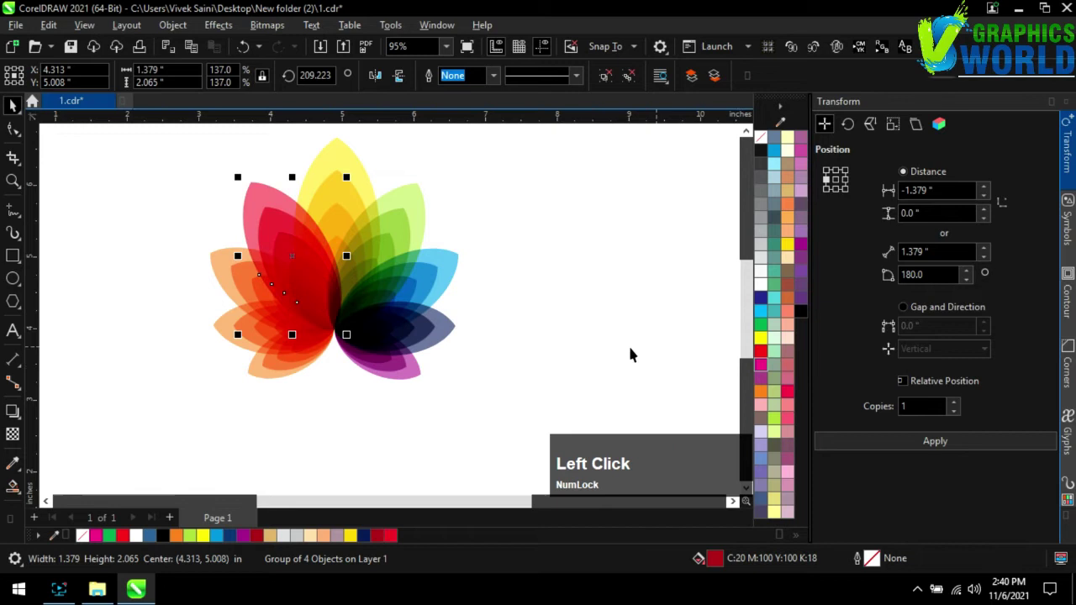
Step: Colour the left petal groups pink-purple, cyan and pink-red to finish the rainbow
click(230, 286)
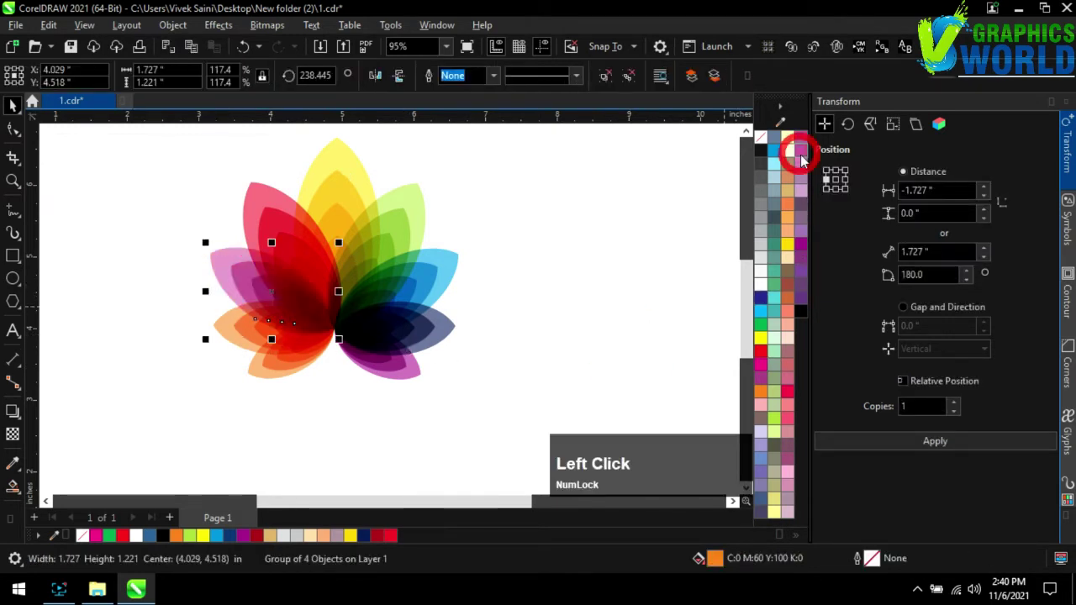
click(245, 337)
click(777, 308)
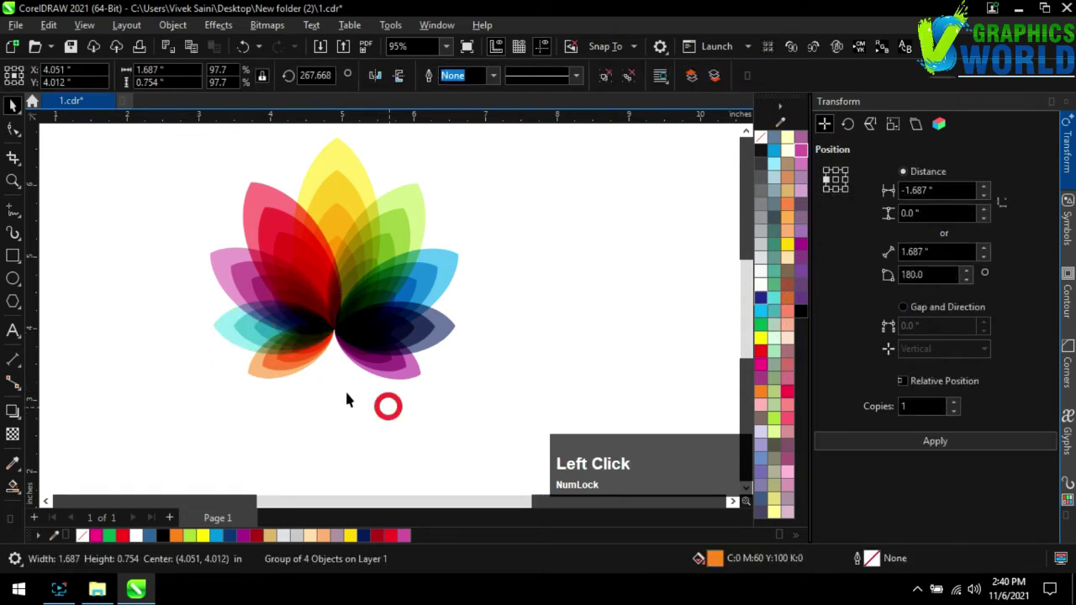
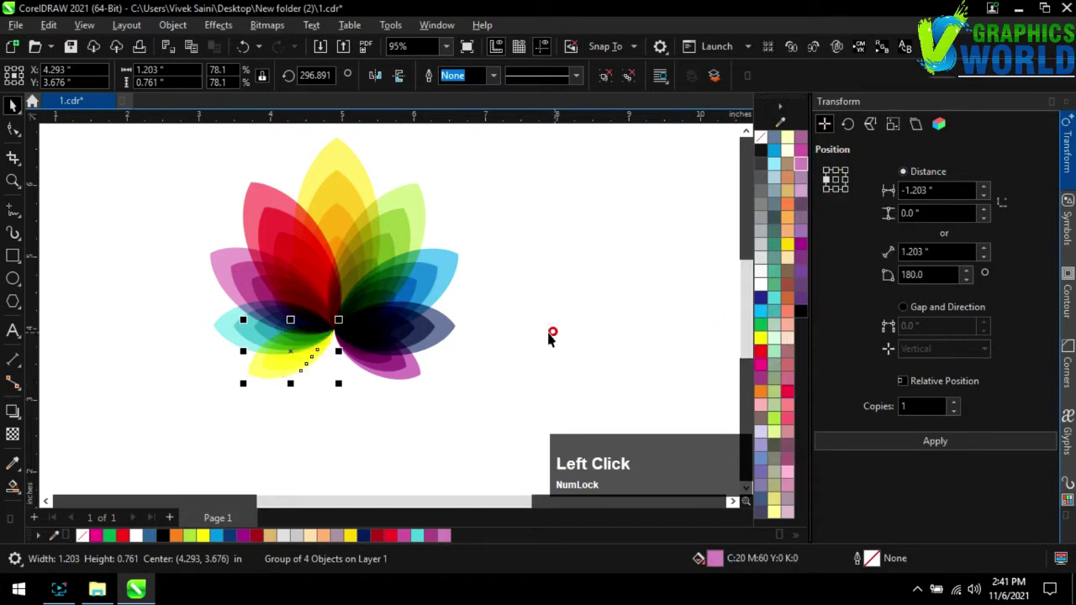
scroll(down, 3)
scroll(up, 3)
click(322, 357)
scroll(down, 3)
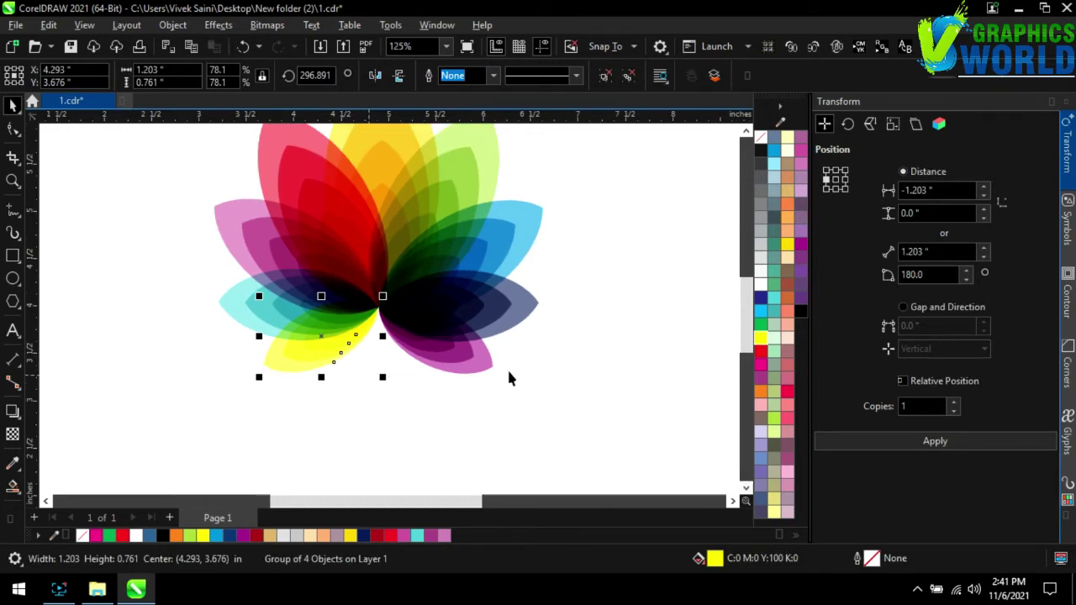
click(791, 401)
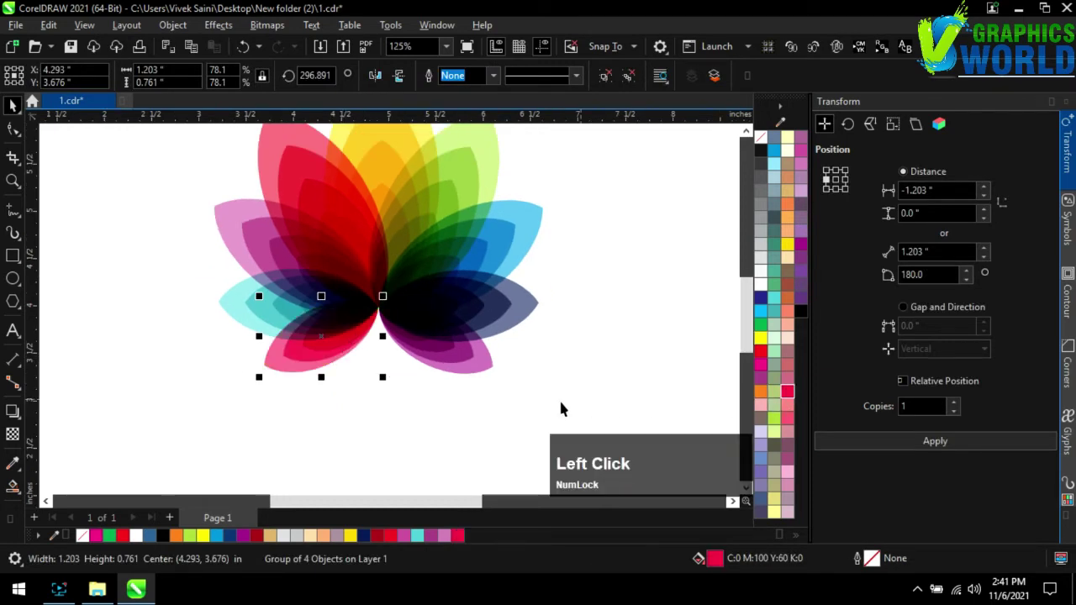
scroll(down, 3)
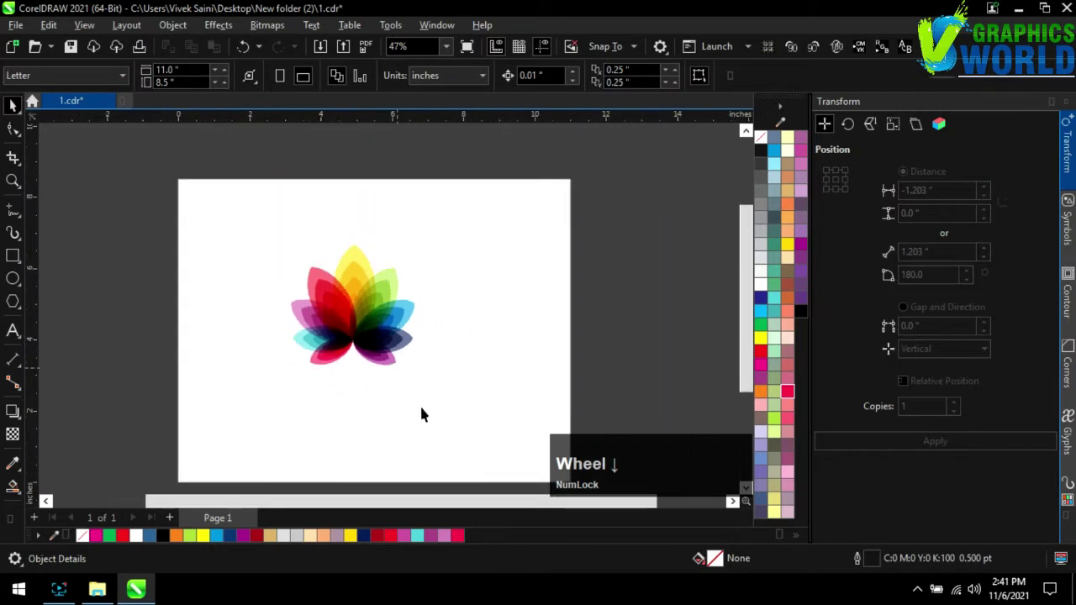
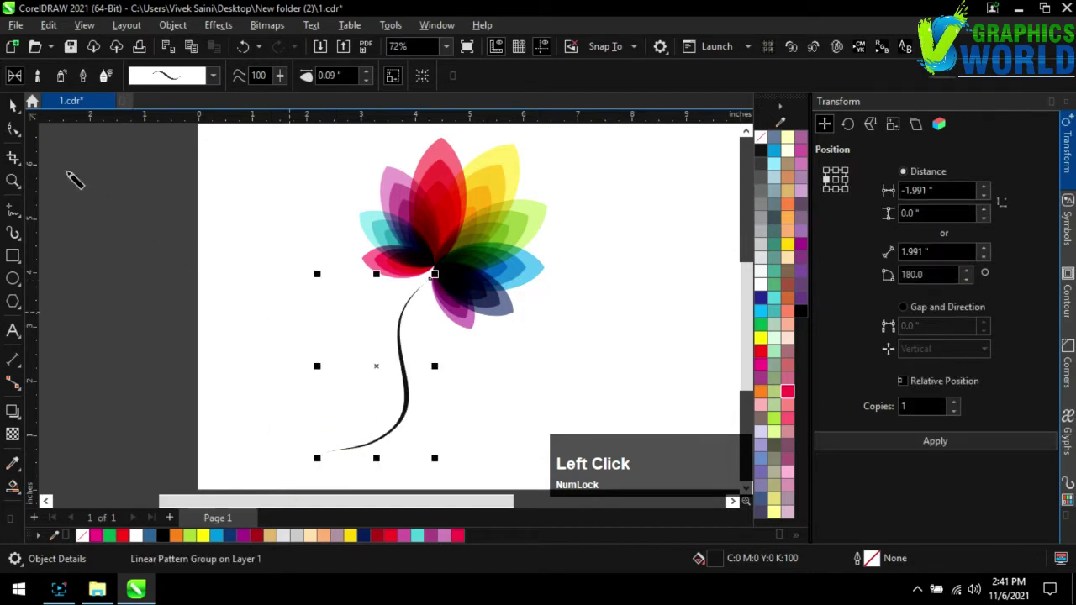
Step: Reshape the stem where it meets the flower and add another curved stem line
scroll(up, 3)
click(419, 303)
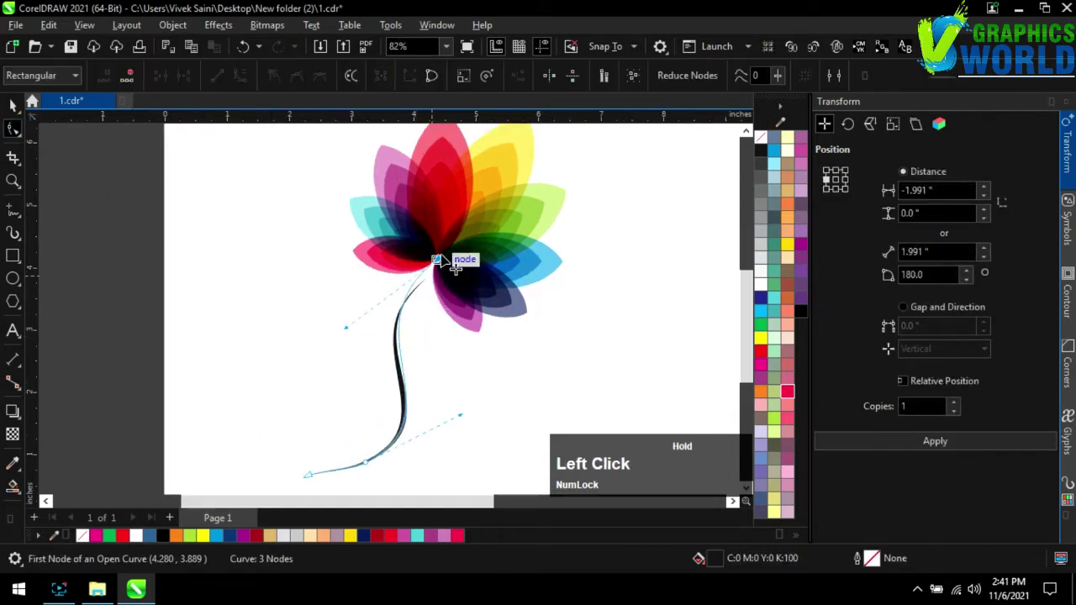
scroll(down, 3)
click(313, 324)
scroll(up, 3)
click(12, 114)
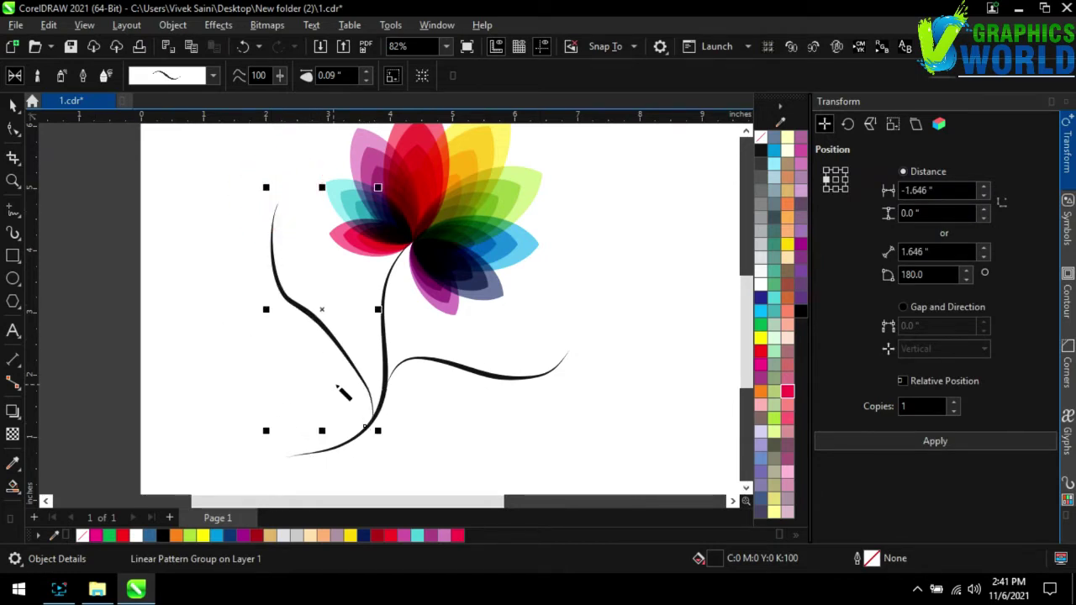
click(19, 141)
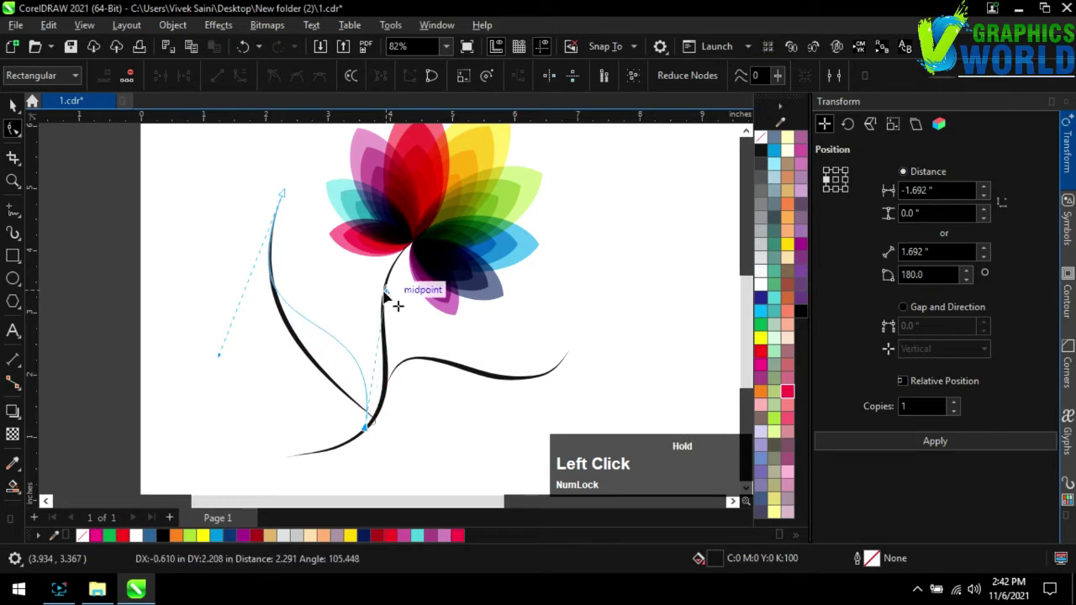
Step: Adjust the node where the left stem joins and smooth the left stem curve
scroll(up, 3)
click(374, 435)
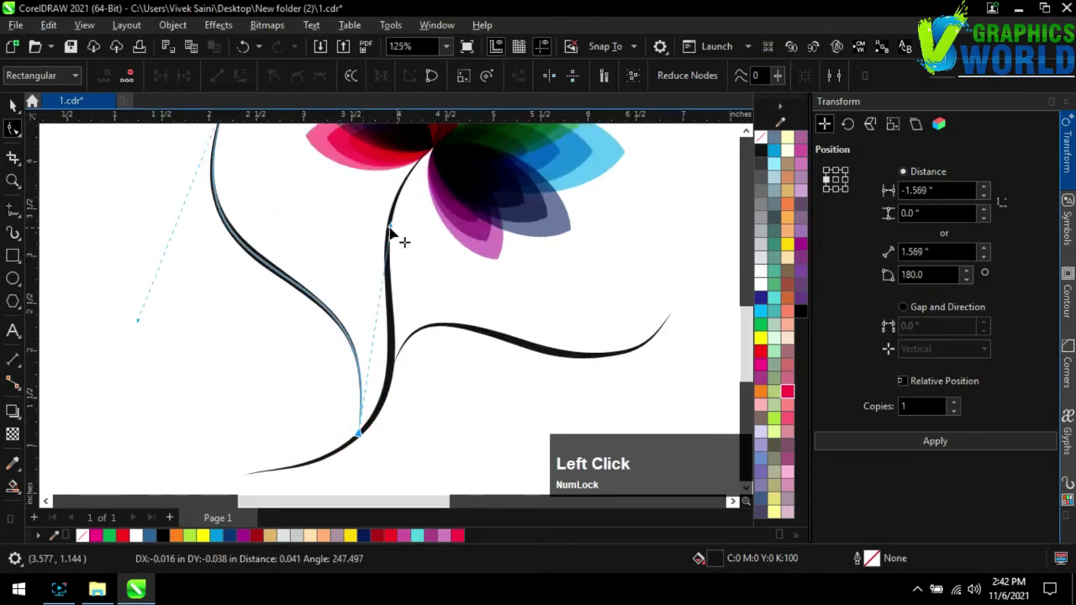
scroll(down, 3)
click(261, 178)
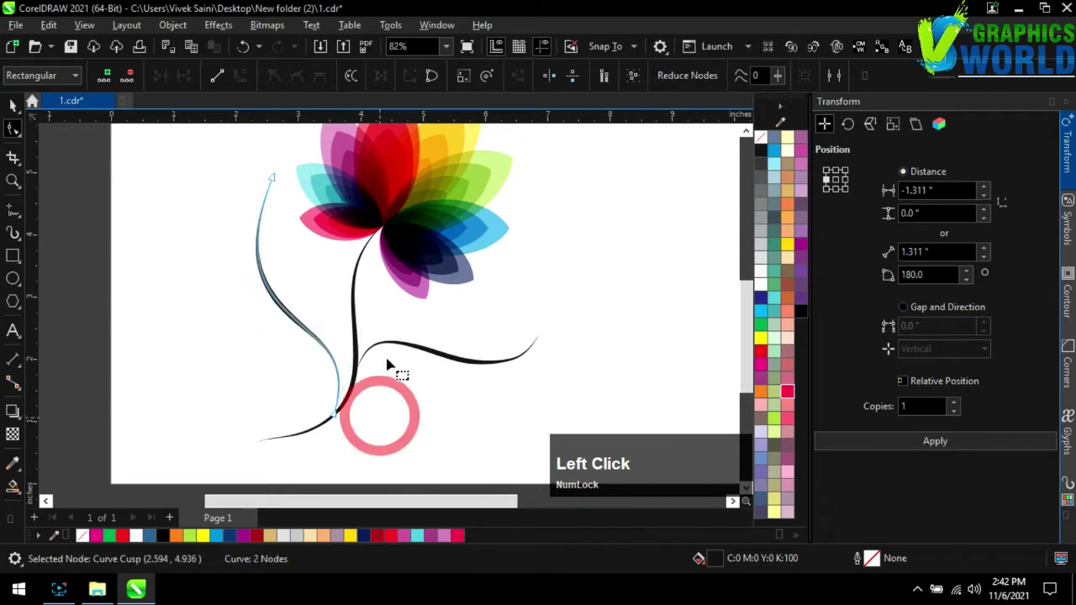
scroll(up, 3)
click(402, 347)
Step: Select the right branch curve and return to editing its nodes for a smooth sweep
scroll(down, 3)
click(288, 308)
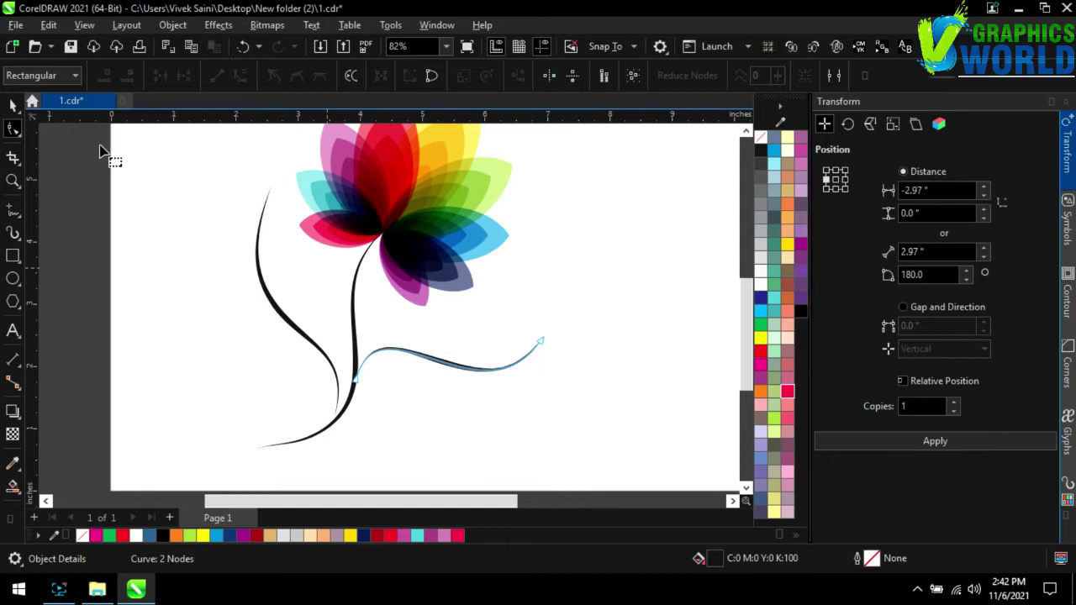
click(289, 308)
scroll(down, 3)
scroll(up, 3)
scroll(down, 3)
scroll(up, 3)
click(315, 319)
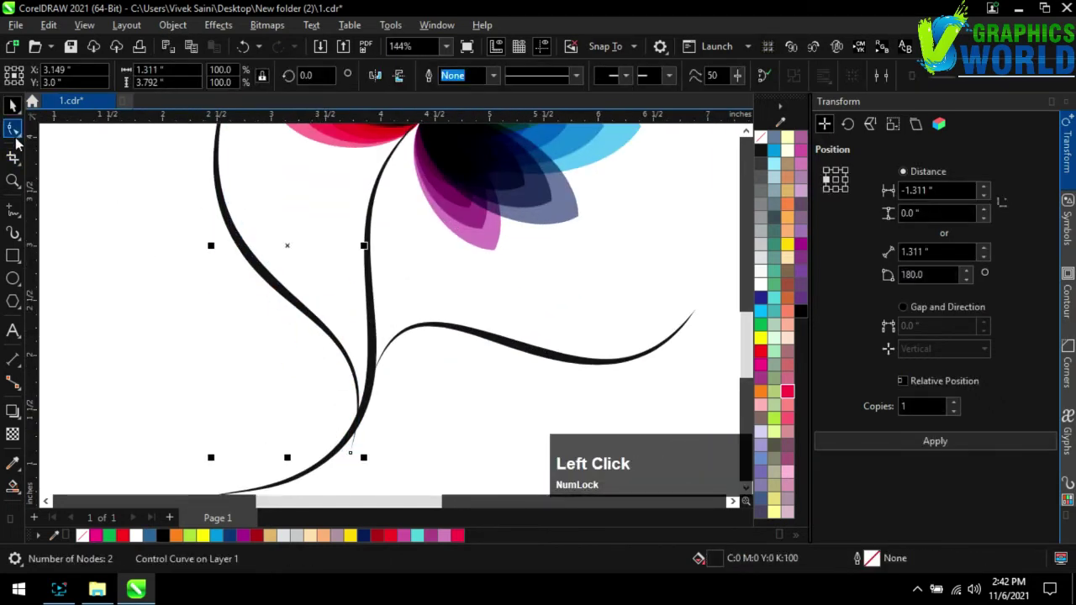
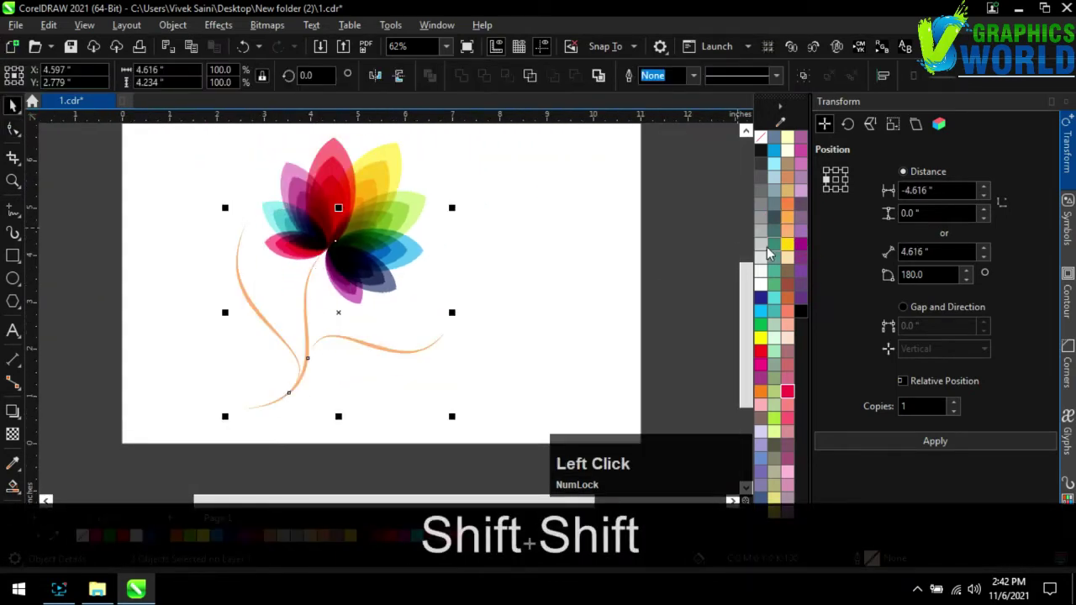
Step: Deselect everything and select the multicoloured flower group above the peach-orange stems
scroll(down, 3)
scroll(up, 3)
click(530, 275)
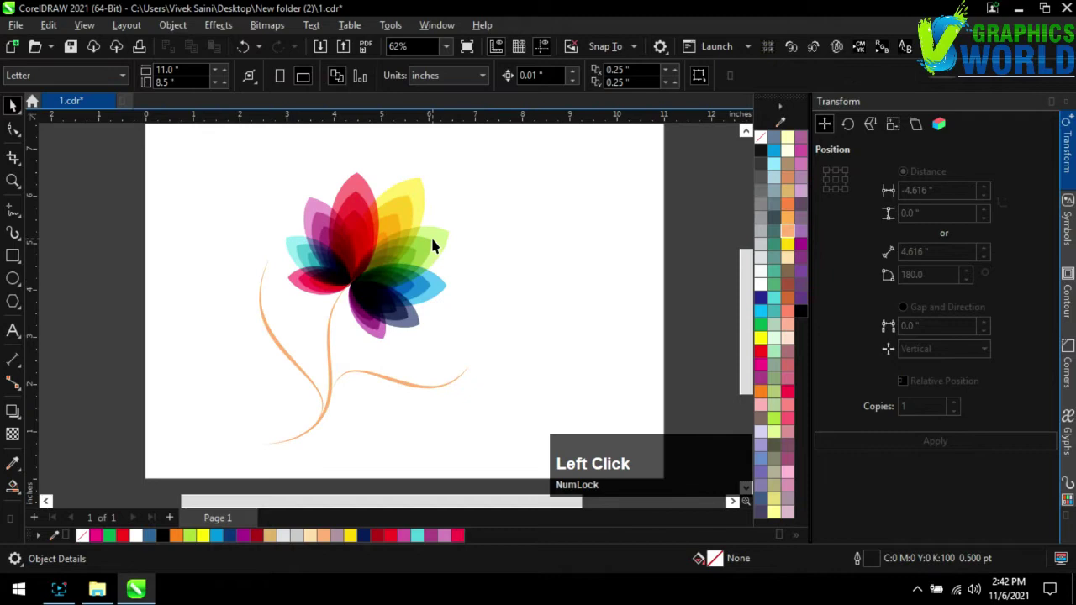
click(441, 241)
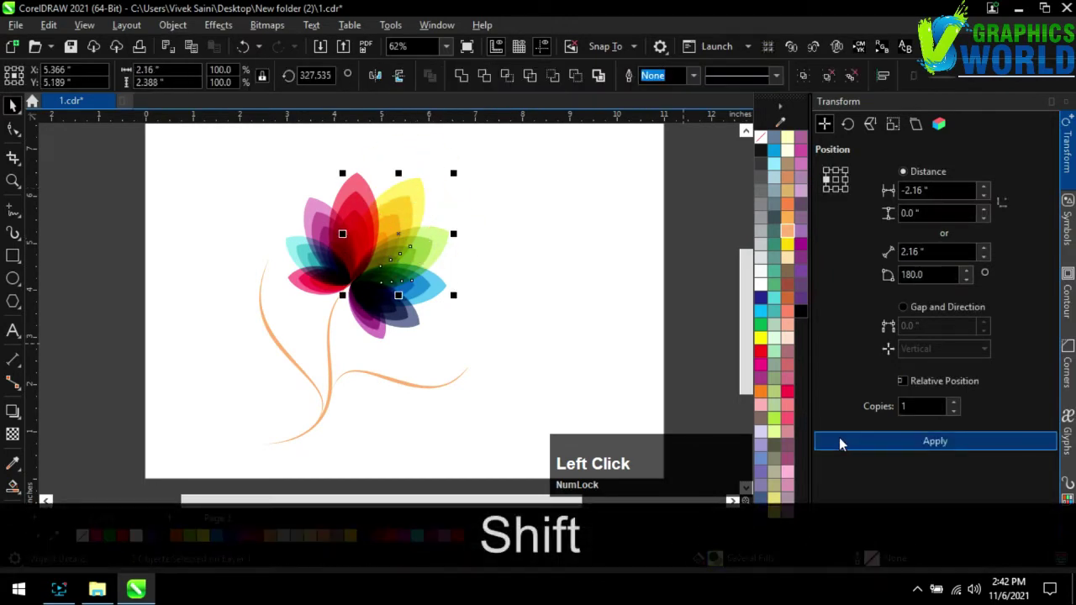
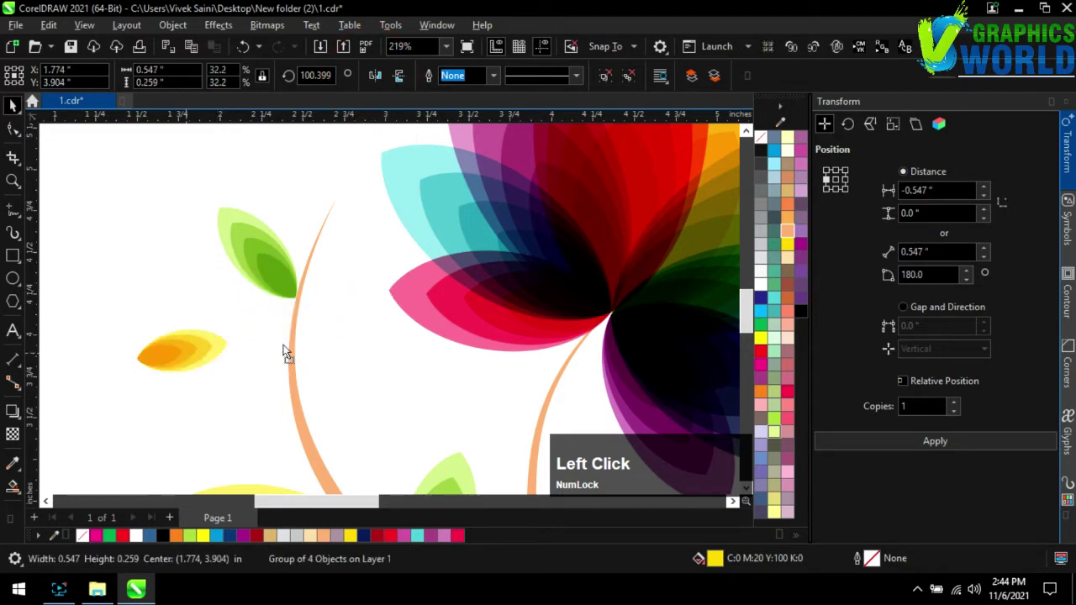
Step: Place purple leaves along the right branch and select the small leaf at its tip
scroll(down, 3)
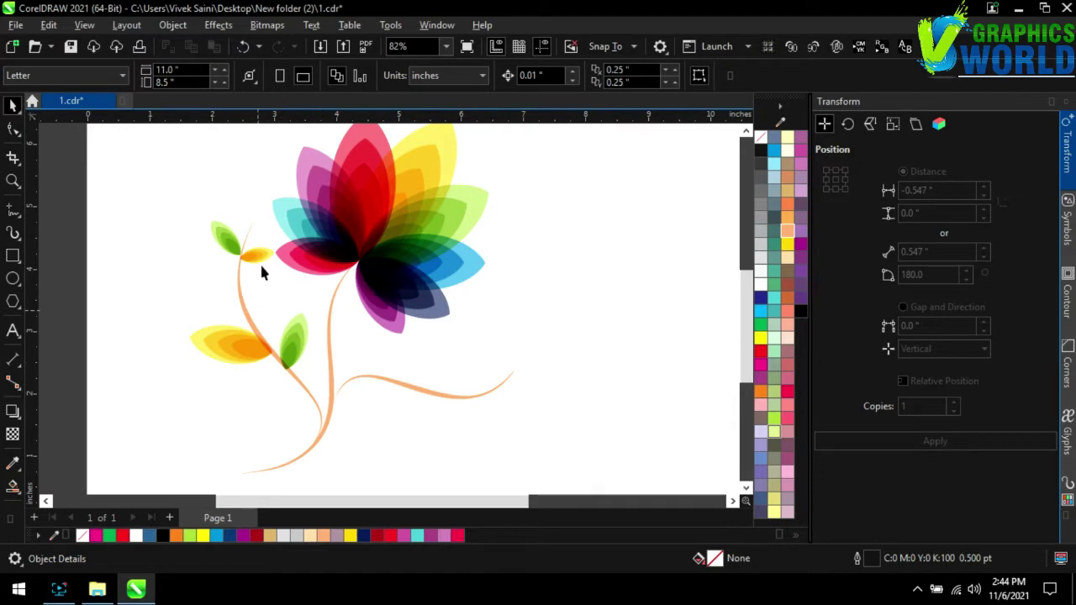
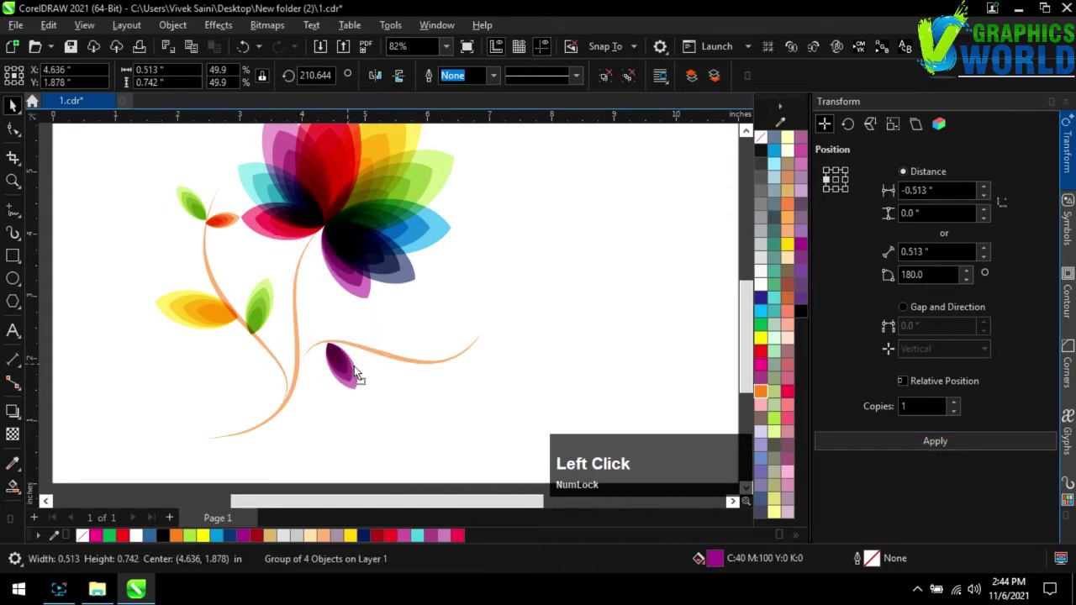
scroll(down, 3)
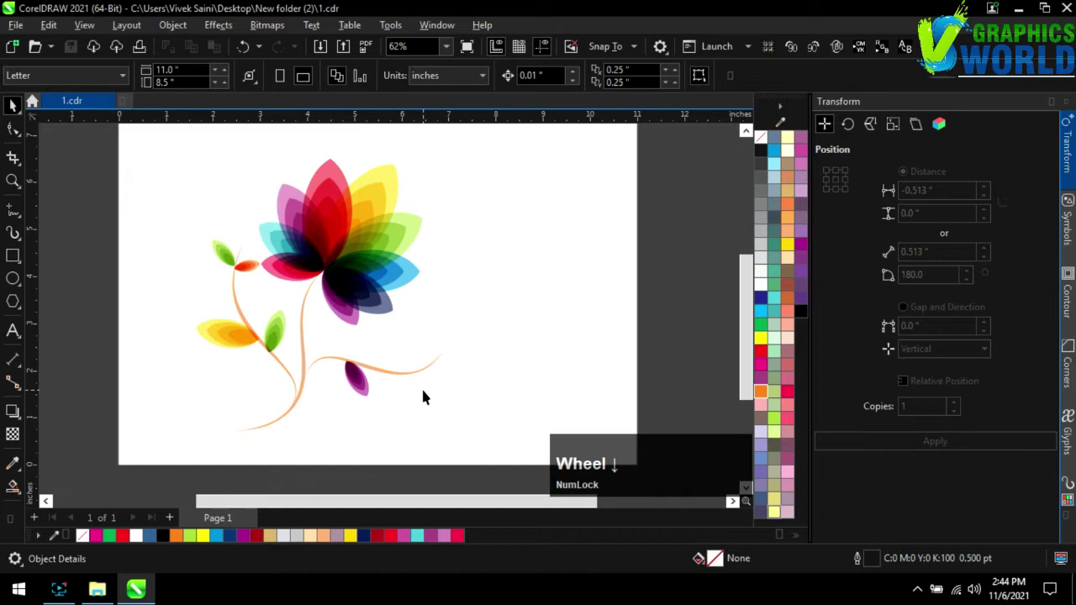
scroll(up, 3)
click(361, 374)
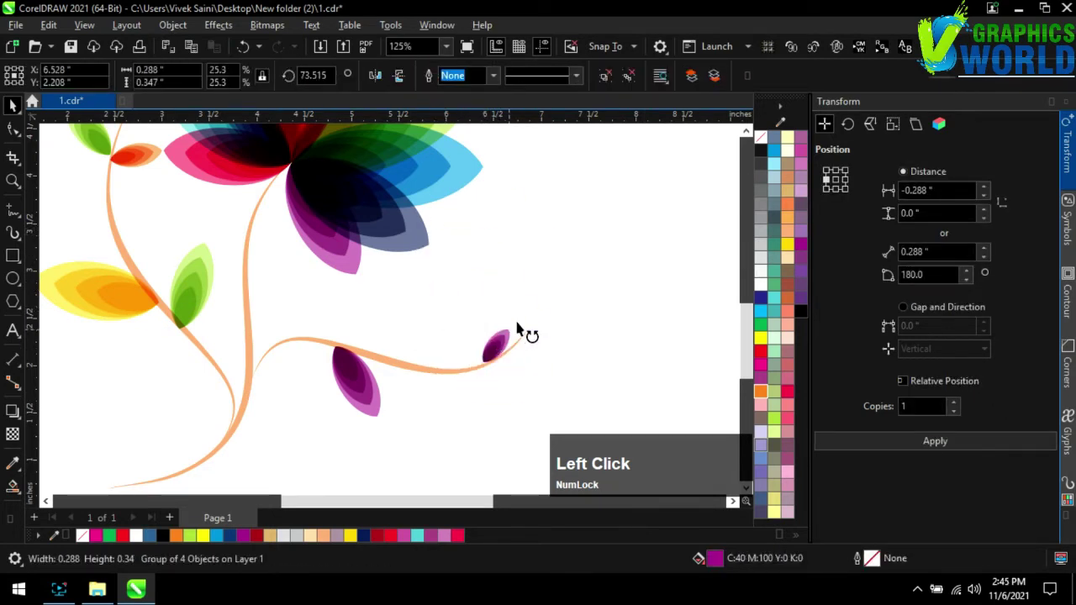
click(492, 348)
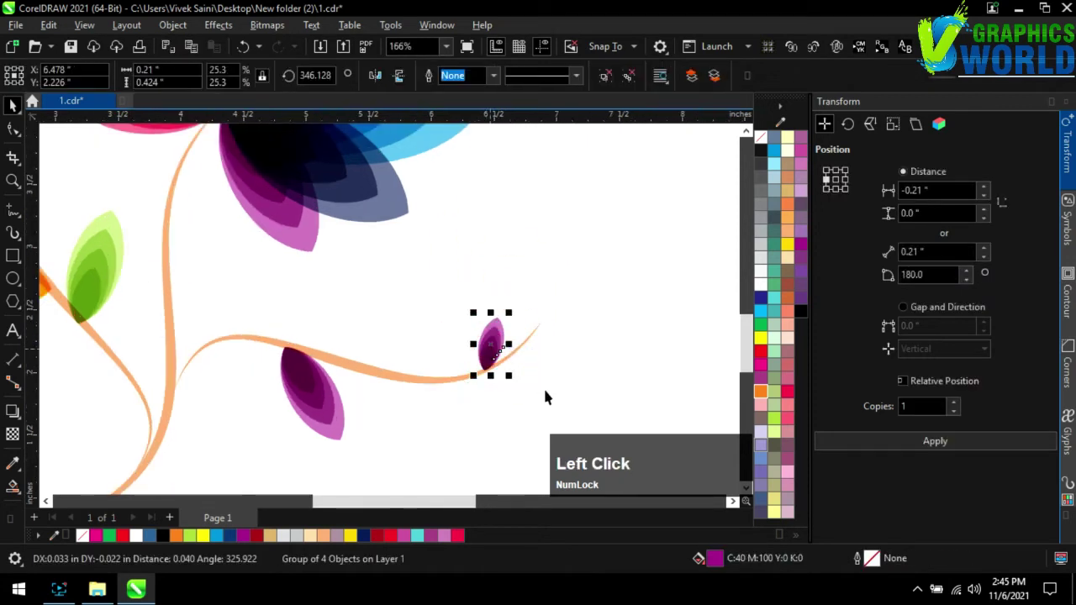
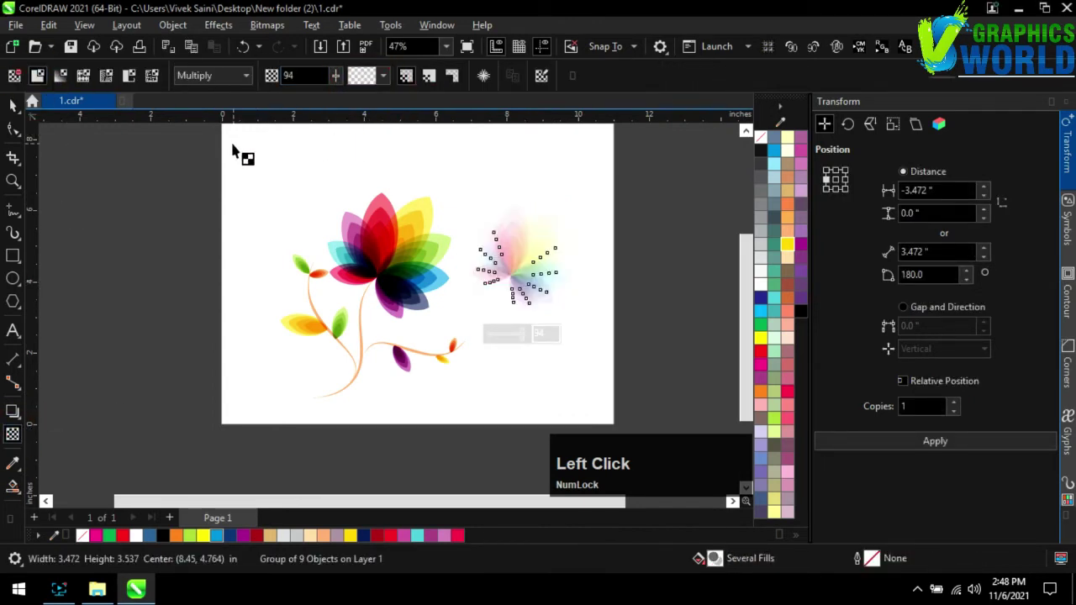
Step: Lower the faded flower copy's transparency slightly on the property bar
scroll(up, 3)
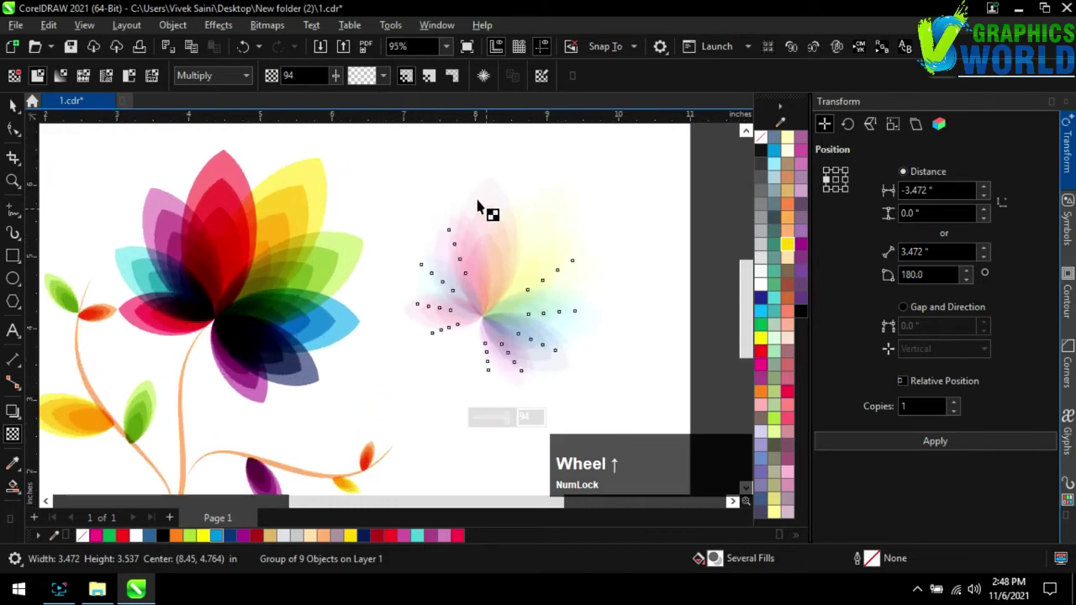
click(340, 84)
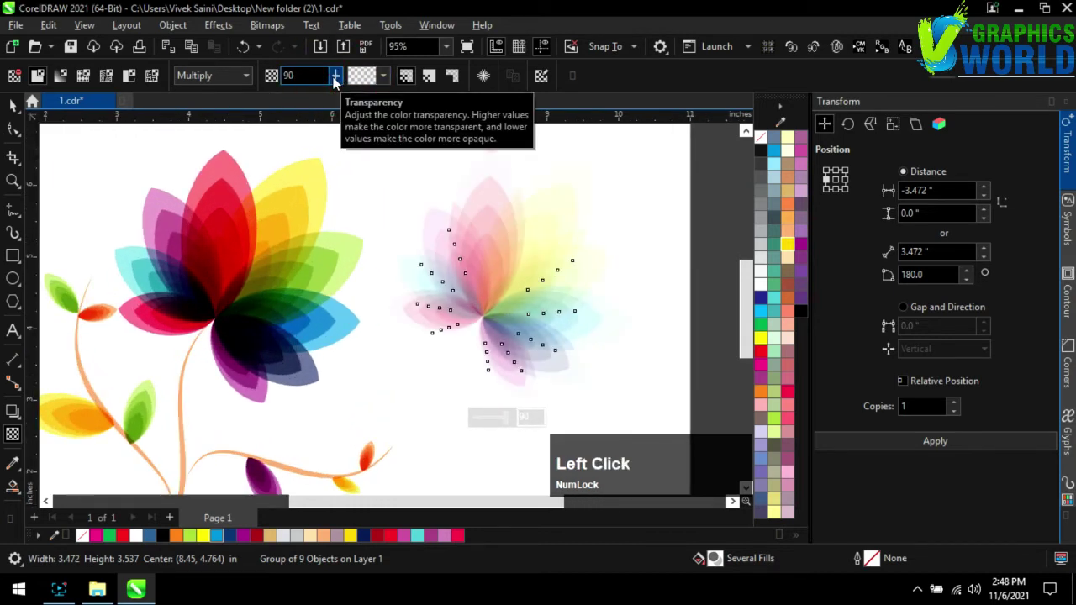
scroll(down, 3)
click(341, 84)
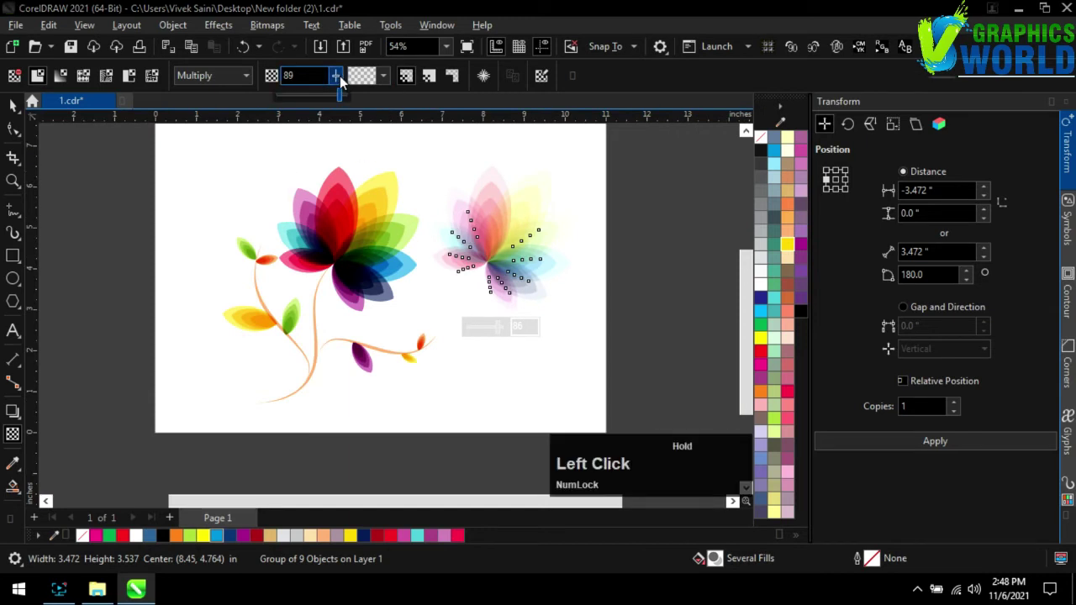
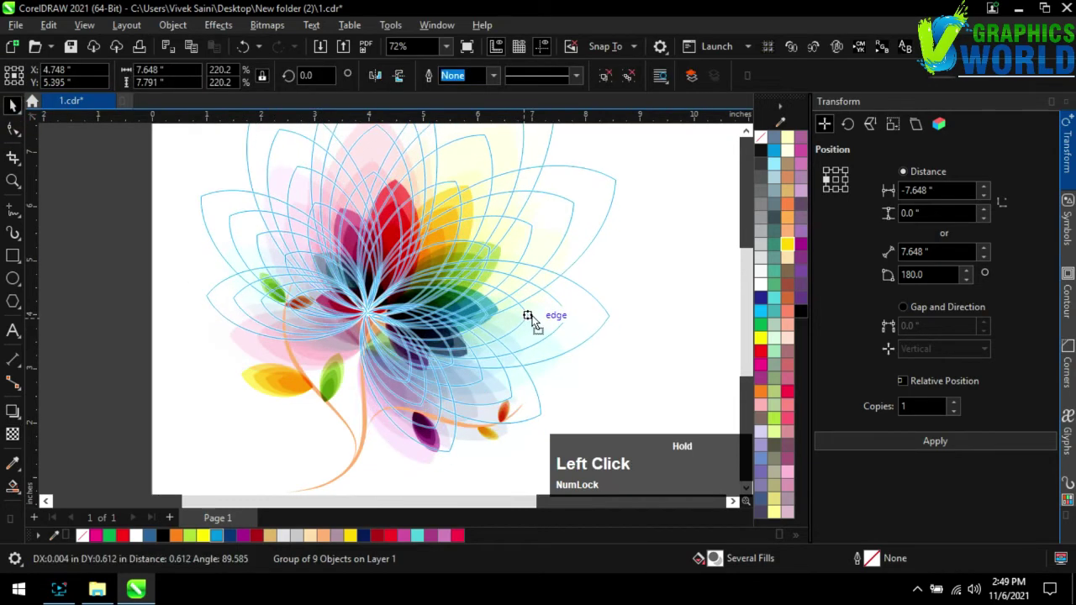
Step: Leave the enlarged faded copy behind the lotus as a soft halo and deselect it
scroll(down, 3)
click(625, 308)
scroll(down, 3)
scroll(up, 3)
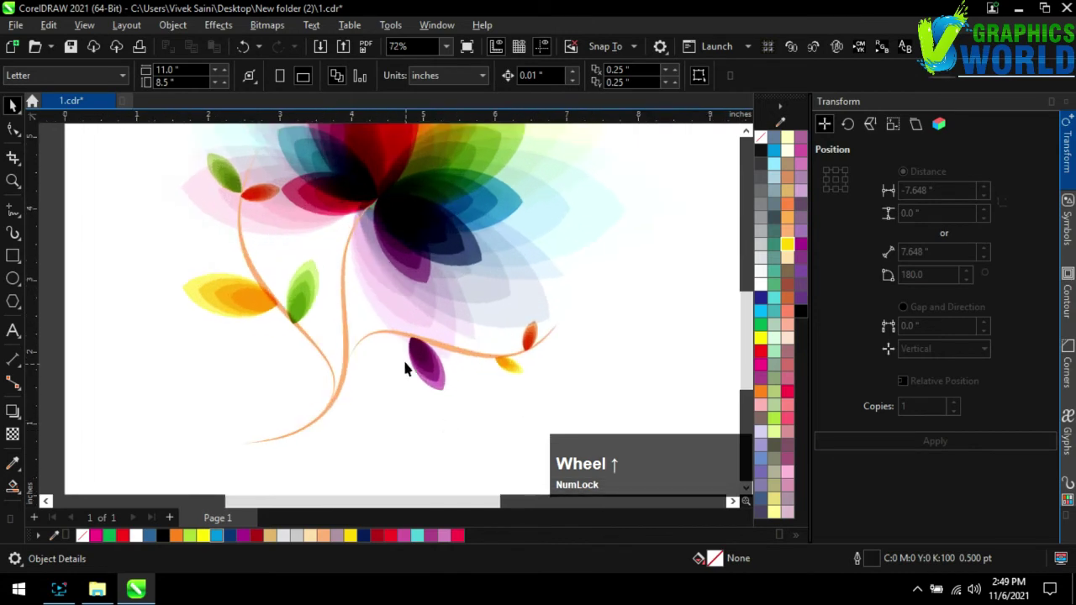
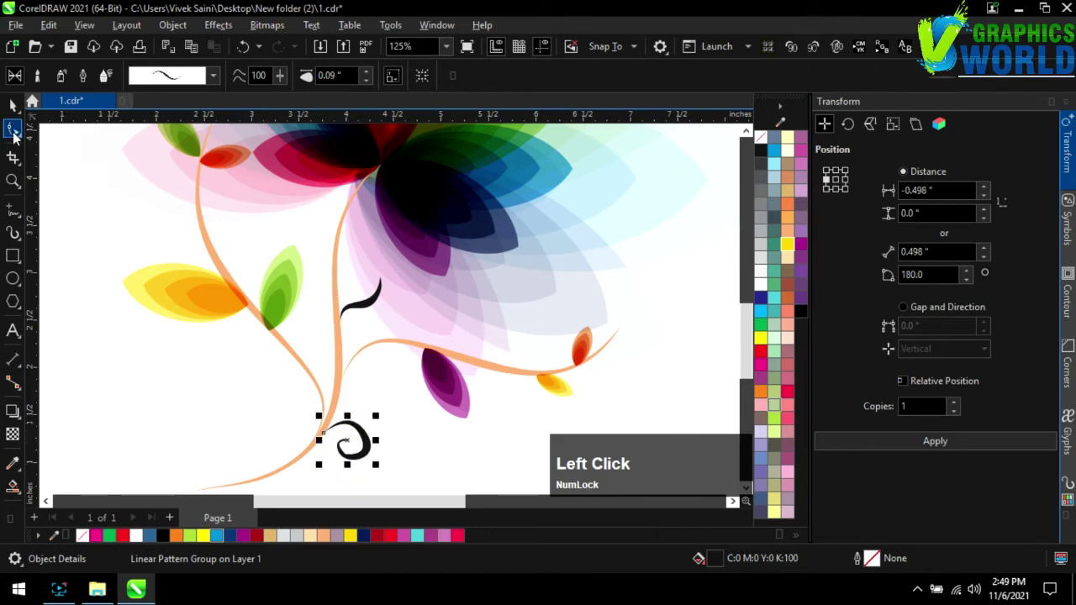
Step: Select the new spiral tendril and adjust its nodes with the Shape tool
scroll(down, 3)
click(379, 414)
scroll(up, 3)
click(334, 456)
key(ctrl+z)
click(377, 420)
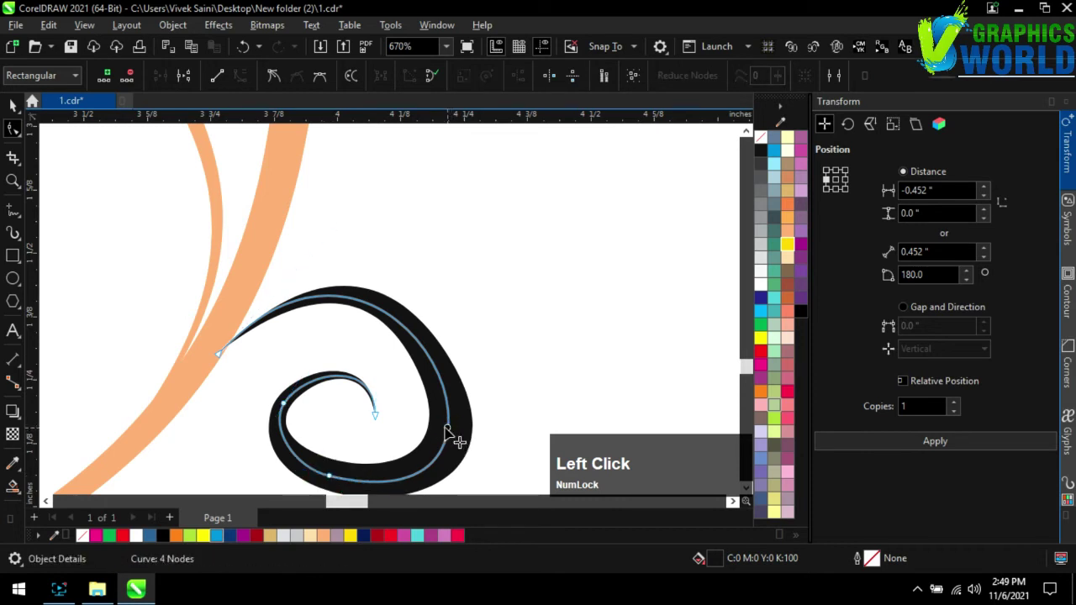
Step: Select the spiral's centre curve and narrow its stroke to a fine tapered line
scroll(down, 3)
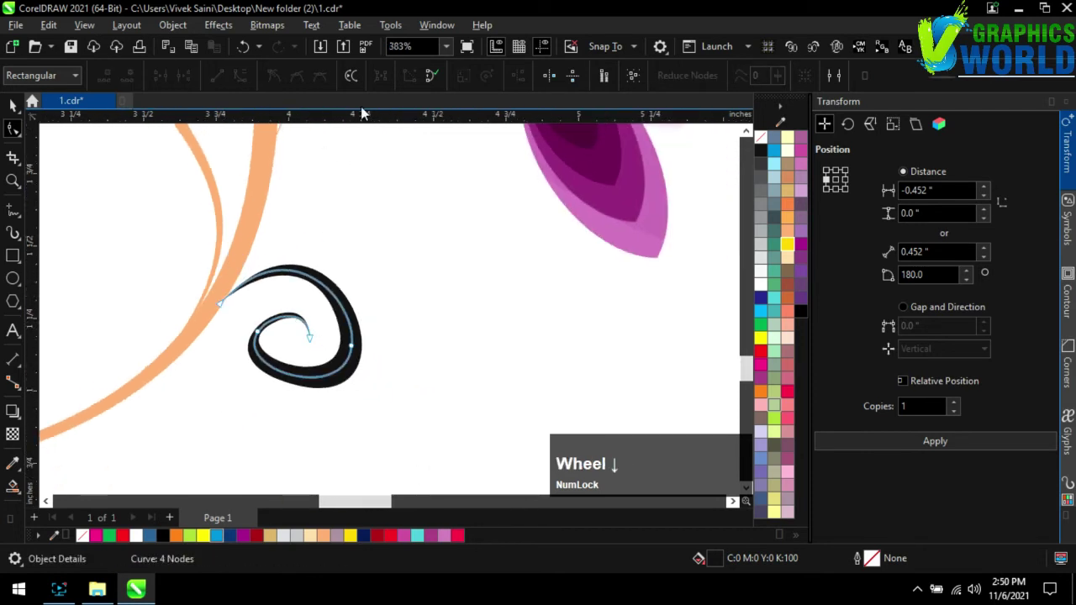
click(345, 287)
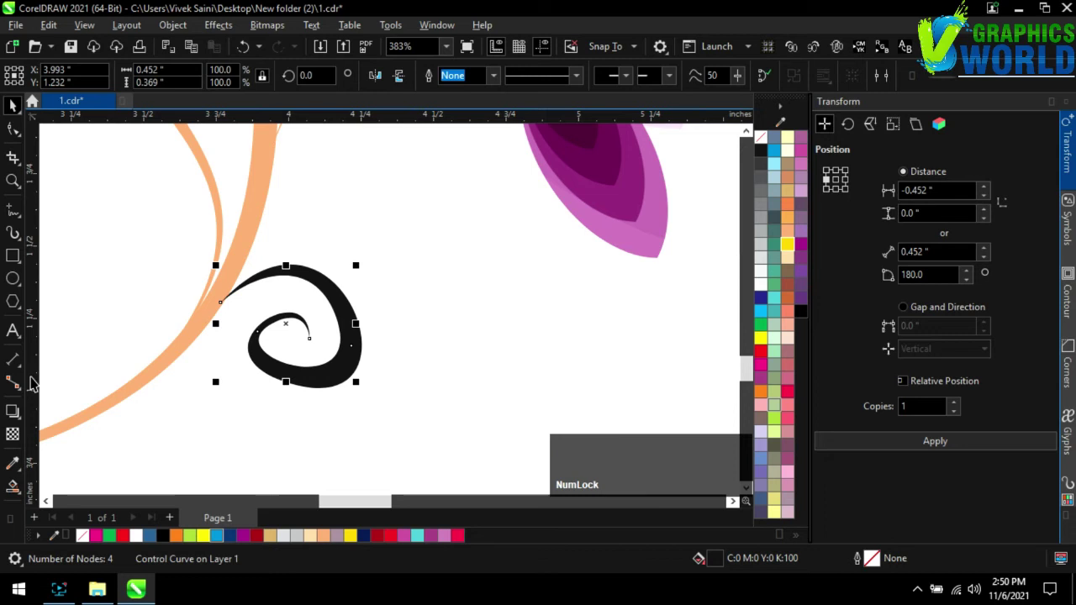
click(344, 285)
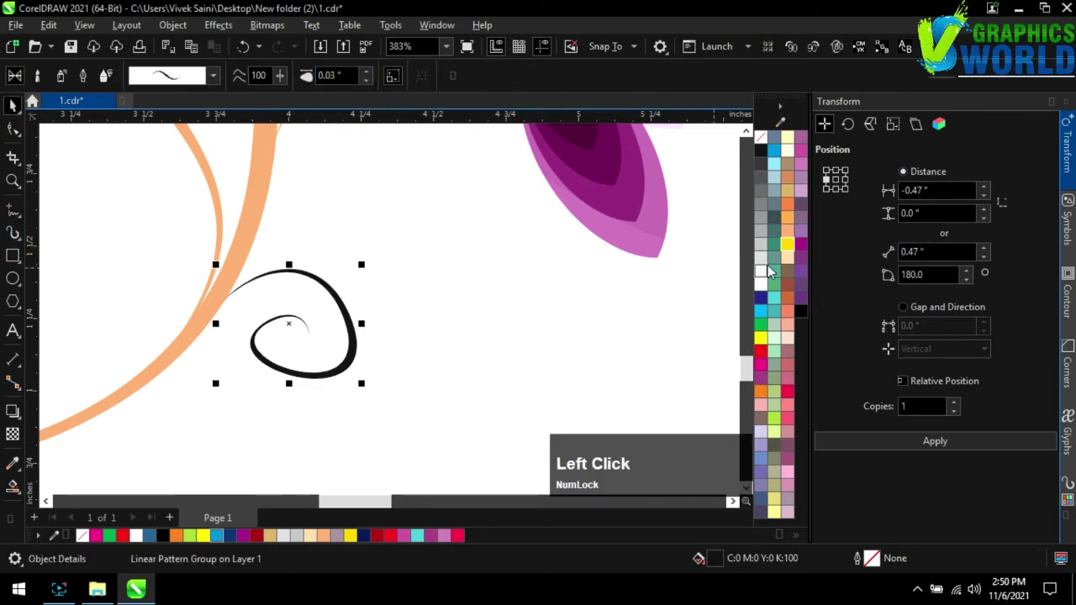
Step: Colour the spiral tendril light orange and smooth its nodes into a curl flowing from the lower stem
click(339, 288)
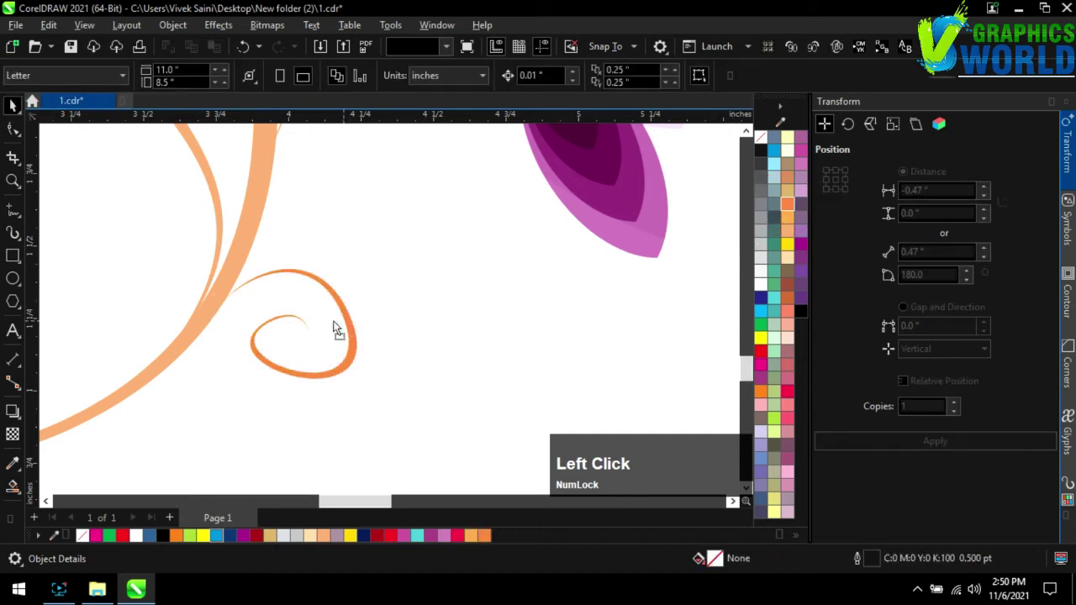
scroll(down, 3)
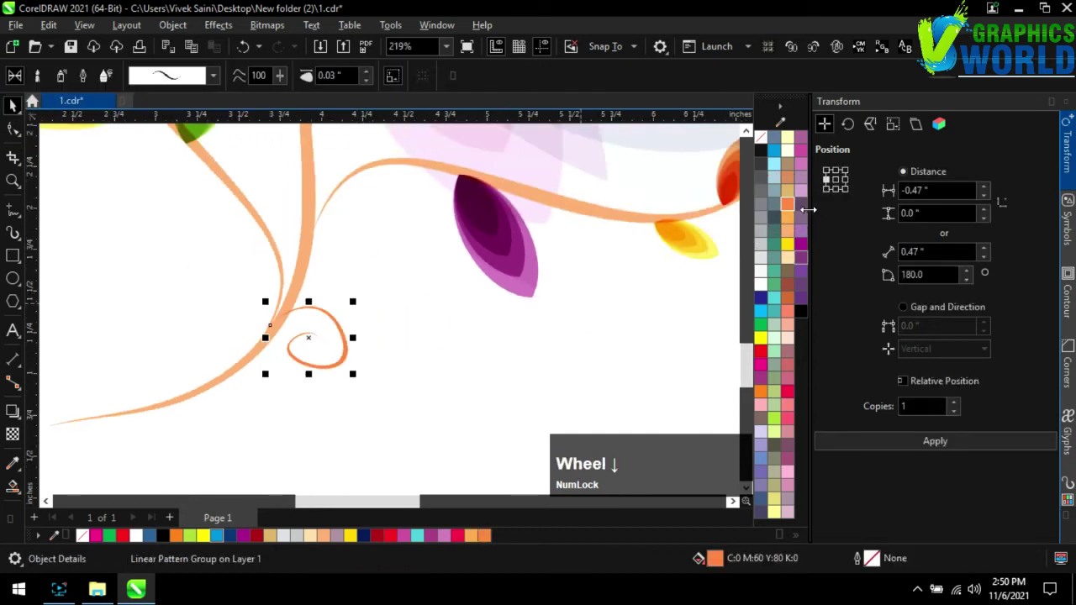
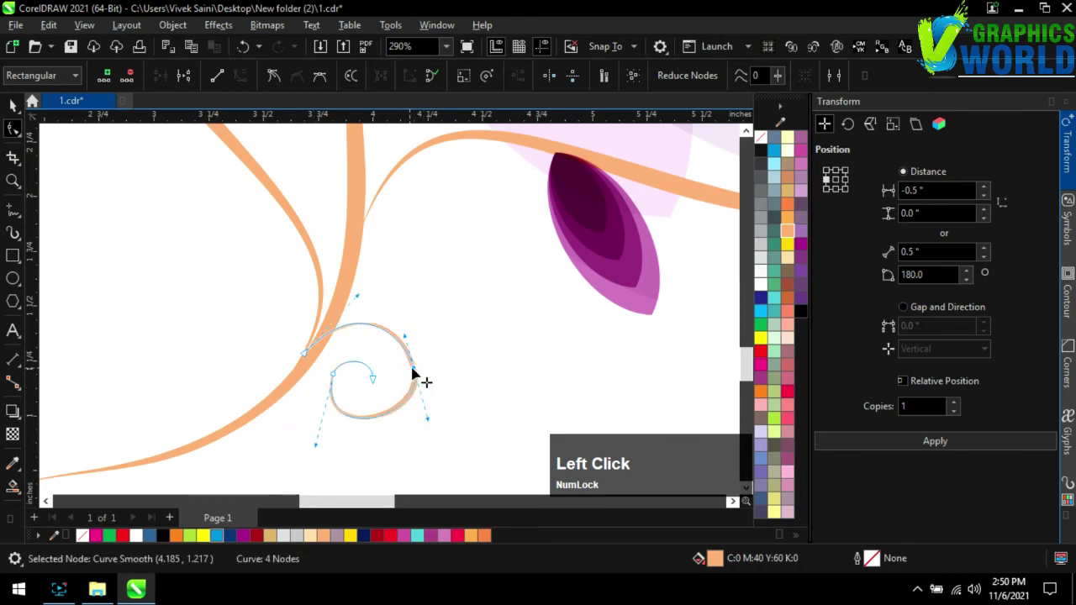
click(425, 375)
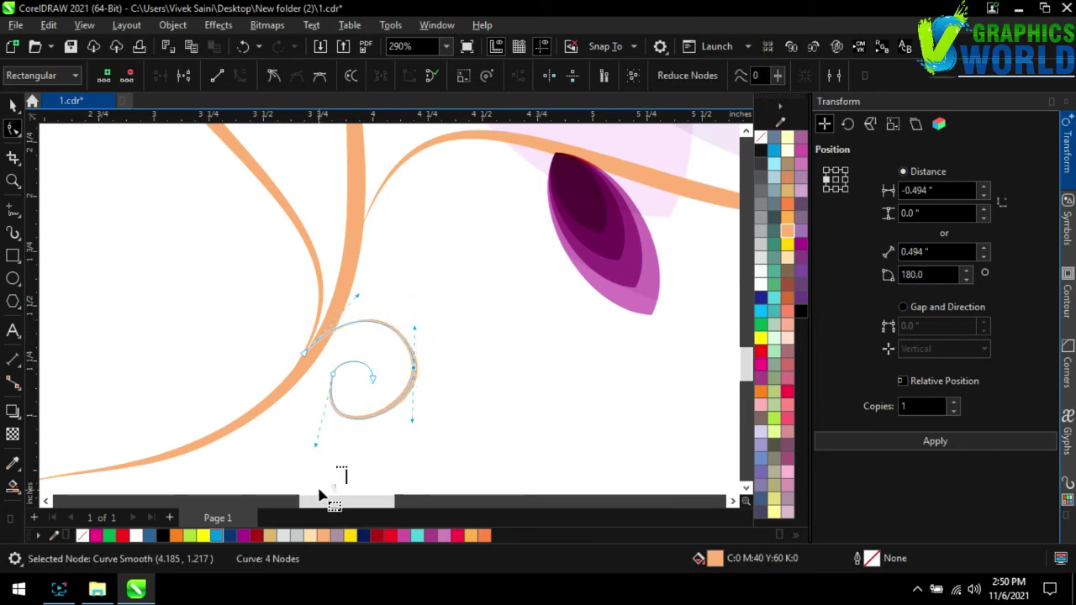
click(325, 450)
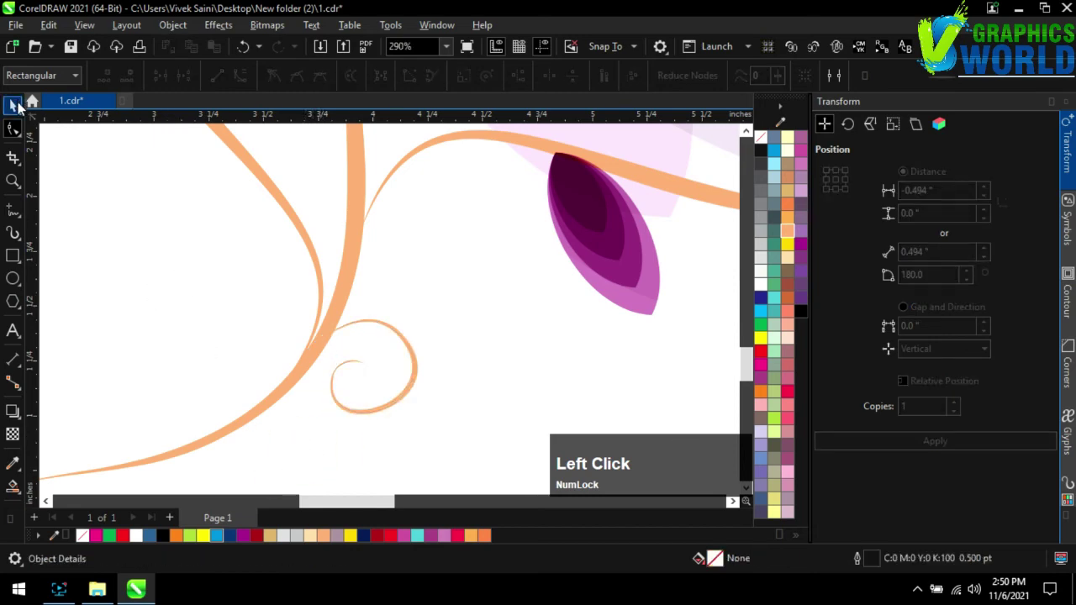
scroll(down, 3)
click(431, 396)
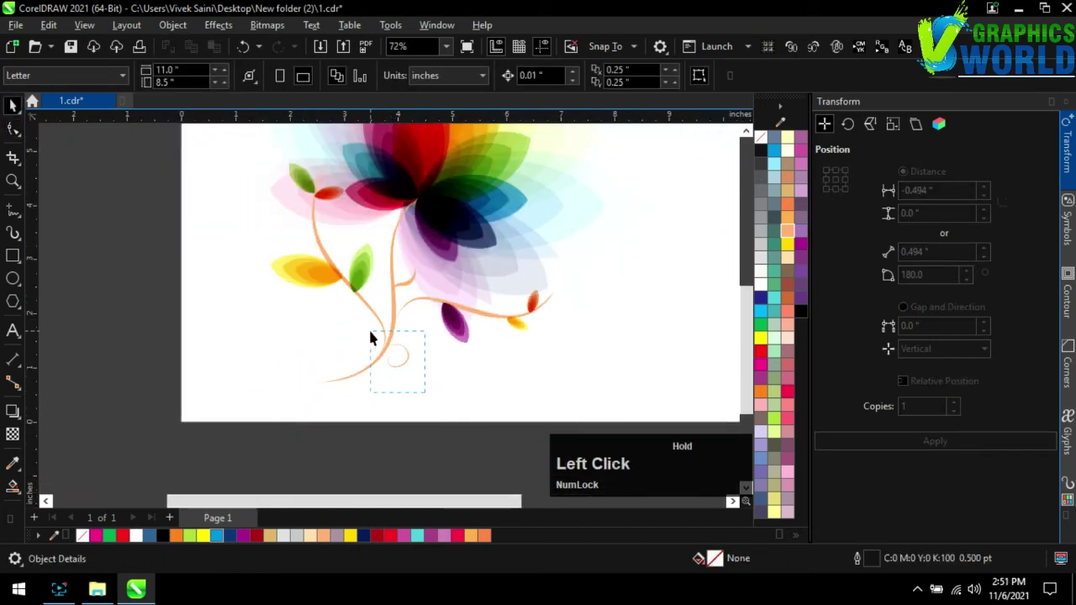